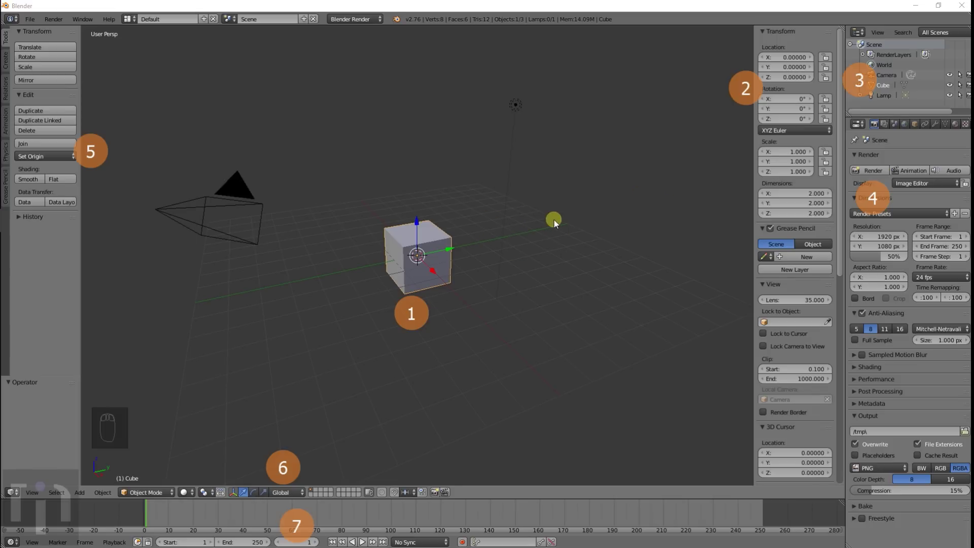
# - Hide the cube's Transform sidebar with N so the 3D view fills the area
pyautogui.moveTo(557, 224); pyautogui.dragTo(557, 225)
pyautogui.press('n')
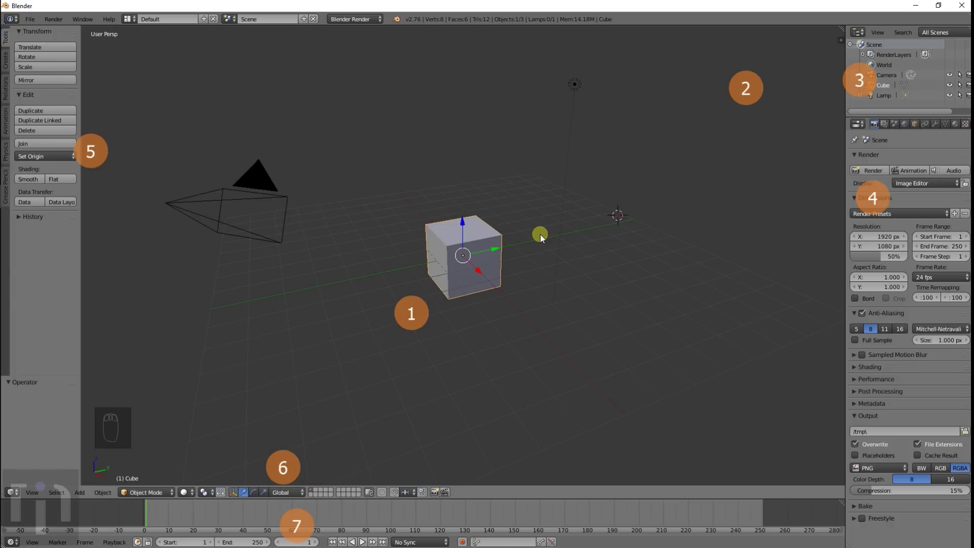
# - Move the 3D cursor to the left of the cube, then make the camera the selected object
pyautogui.moveTo(574, 255); pyautogui.dragTo(575, 314)
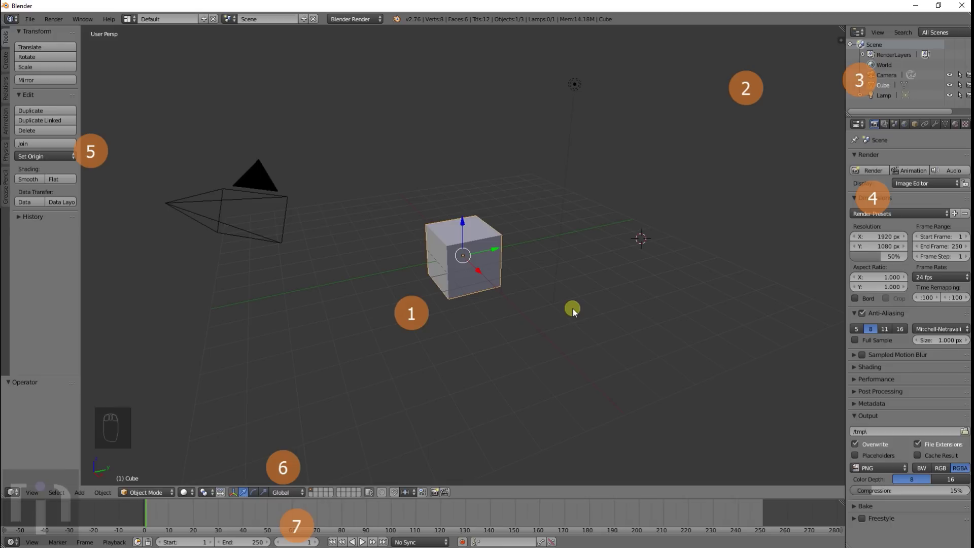
pyautogui.moveTo(563, 315); pyautogui.dragTo(460, 176)
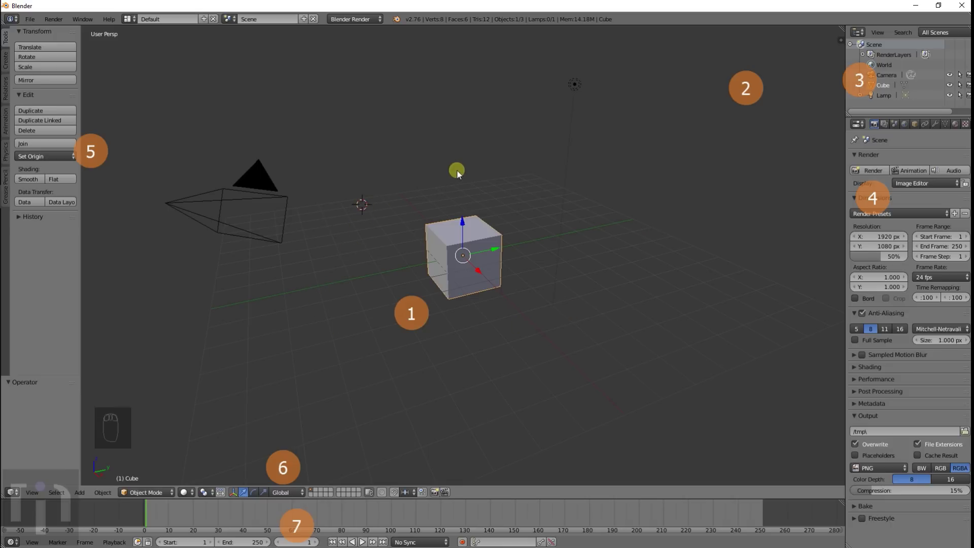
pyautogui.moveTo(280, 210); pyautogui.dragTo(583, 88)
pyautogui.moveTo(482, 238); pyautogui.dragTo(480, 236)
pyautogui.moveTo(255, 189); pyautogui.dragTo(265, 190)
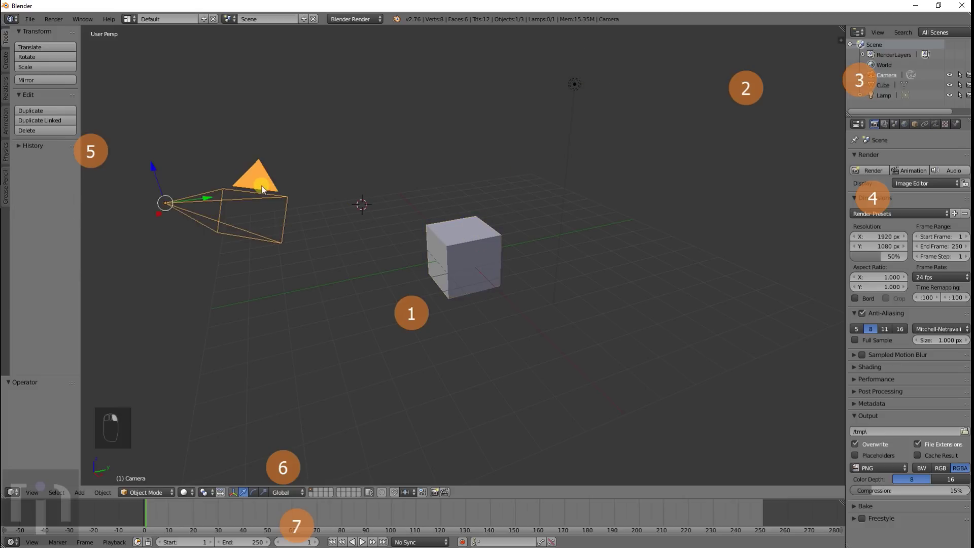
# - Select all objects together, then only the camera, then the Cube from the Outliner
pyautogui.rightClick(427, 217)
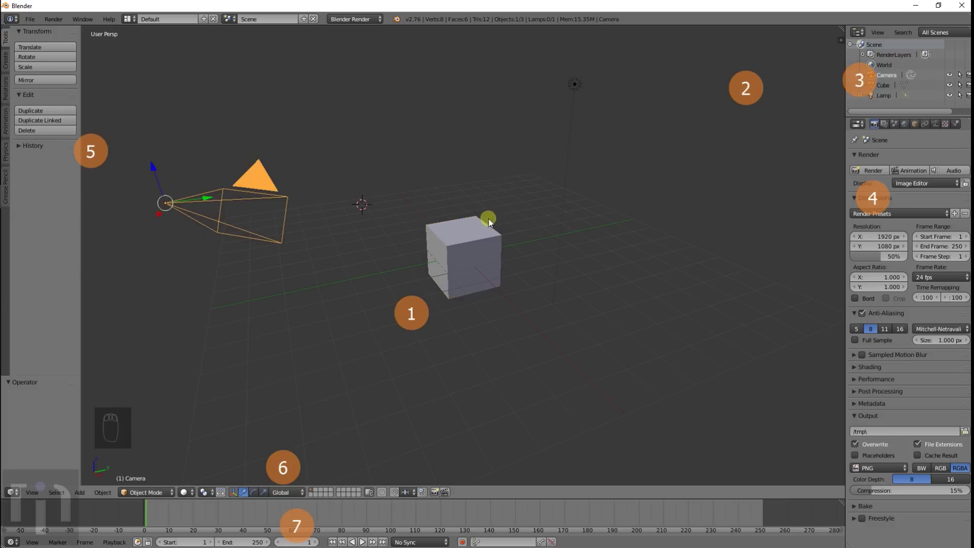
pyautogui.moveTo(478, 247); pyautogui.dragTo(570, 94)
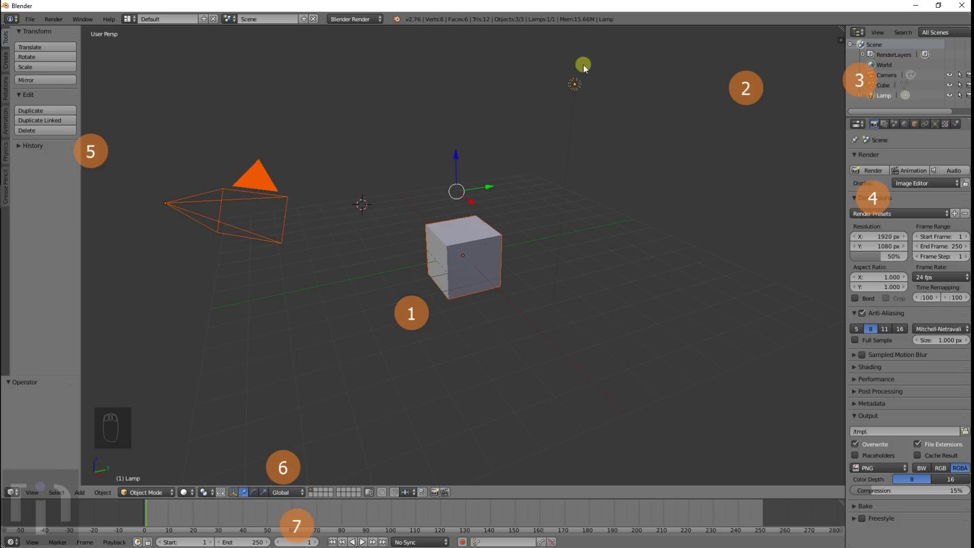
pyautogui.moveTo(242, 200); pyautogui.dragTo(577, 88)
pyautogui.moveTo(577, 88); pyautogui.dragTo(827, 100)
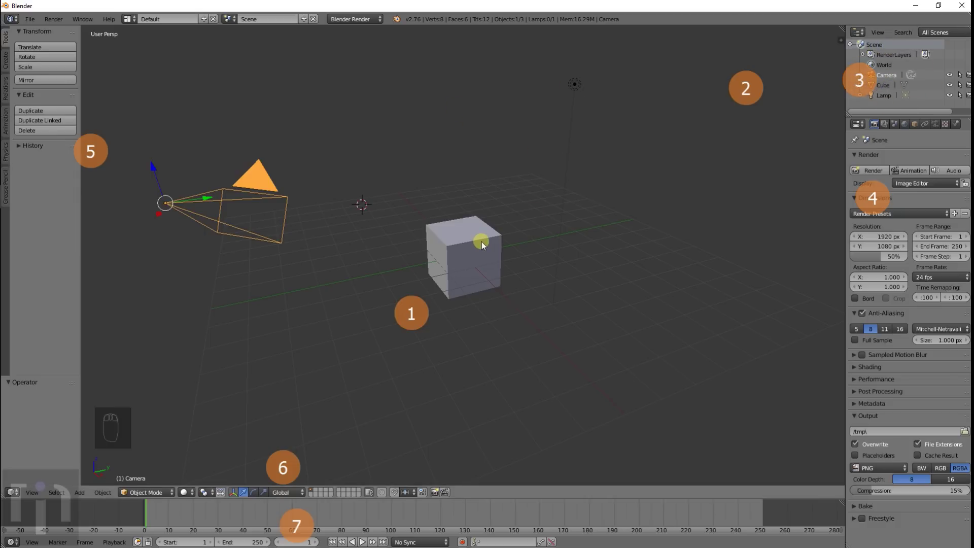
pyautogui.moveTo(484, 247); pyautogui.dragTo(881, 87)
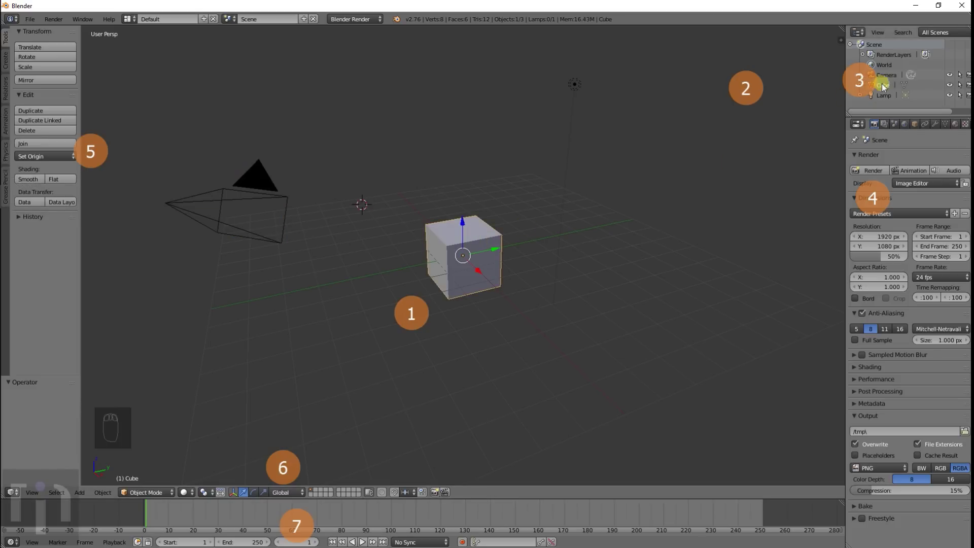
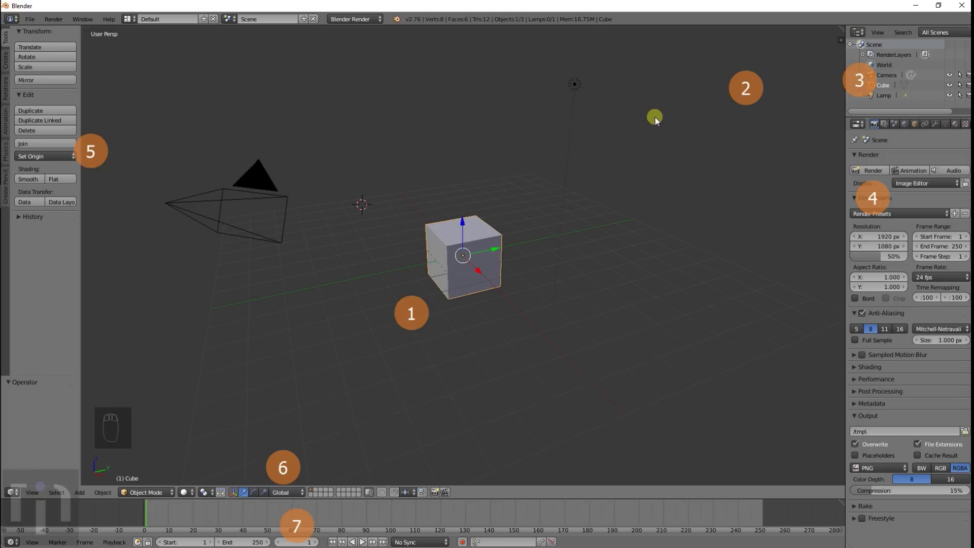
# - Toggle the Transform sidebar repeatedly with N, ending with it shown
pyautogui.press('n')
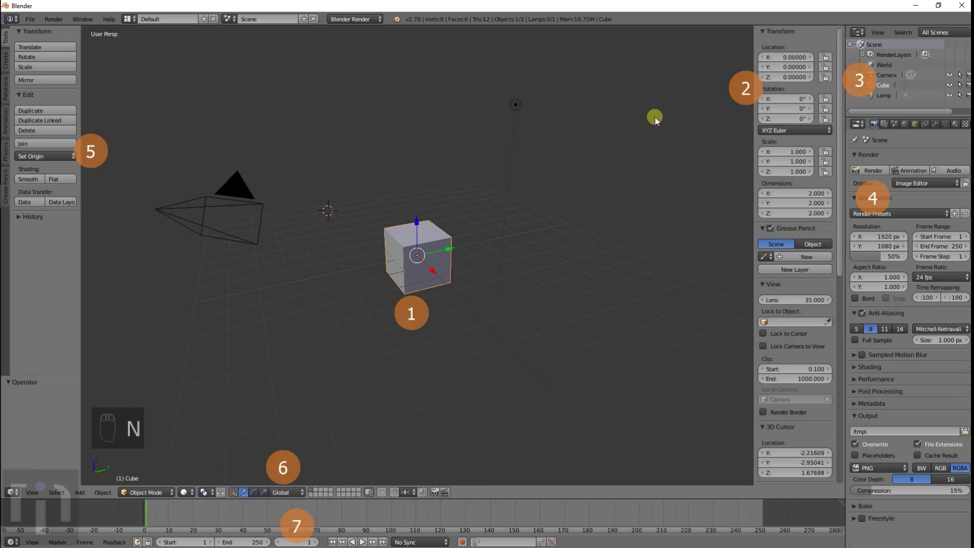
pyautogui.press('n')
pyautogui.press('n')
pyautogui.press('n')
pyautogui.press('n')
pyautogui.press('n')
pyautogui.press('n')
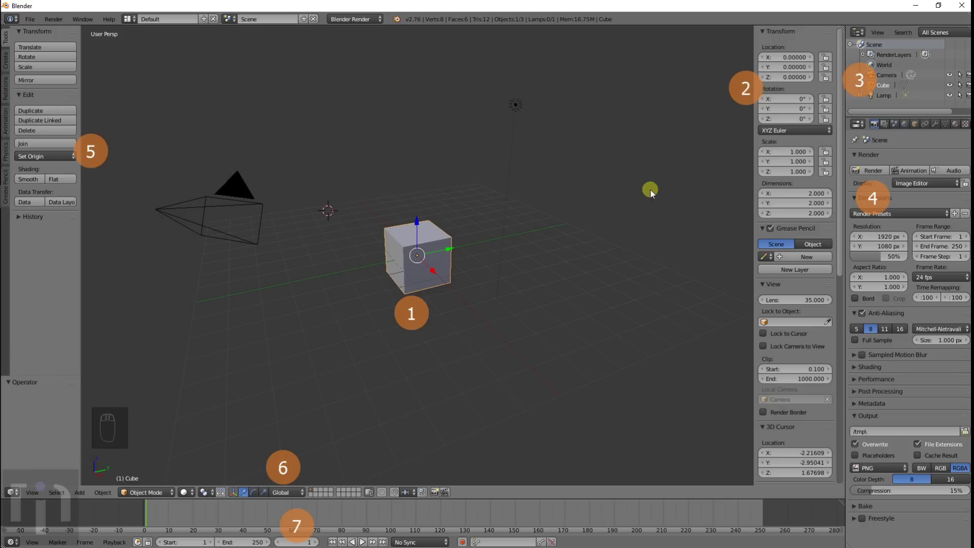
pyautogui.moveTo(441, 243); pyautogui.dragTo(509, 220)
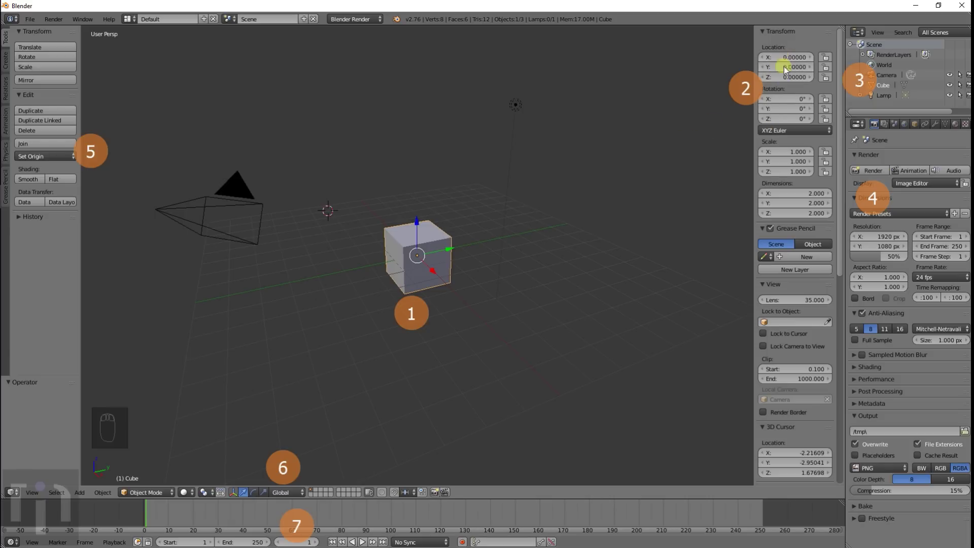
pyautogui.moveTo(237, 207); pyautogui.dragTo(817, 63)
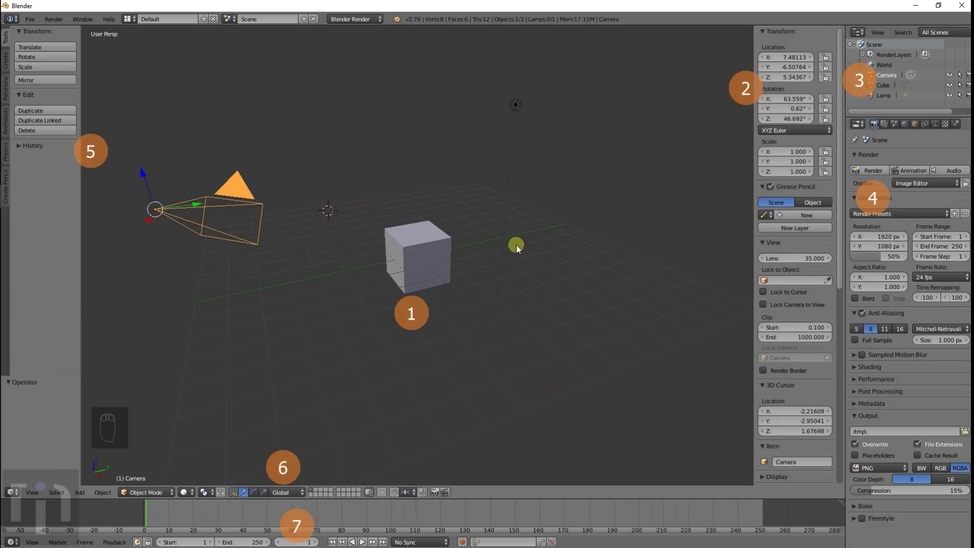
pyautogui.moveTo(416, 302); pyautogui.dragTo(433, 228)
pyautogui.moveTo(433, 227); pyautogui.dragTo(793, 127)
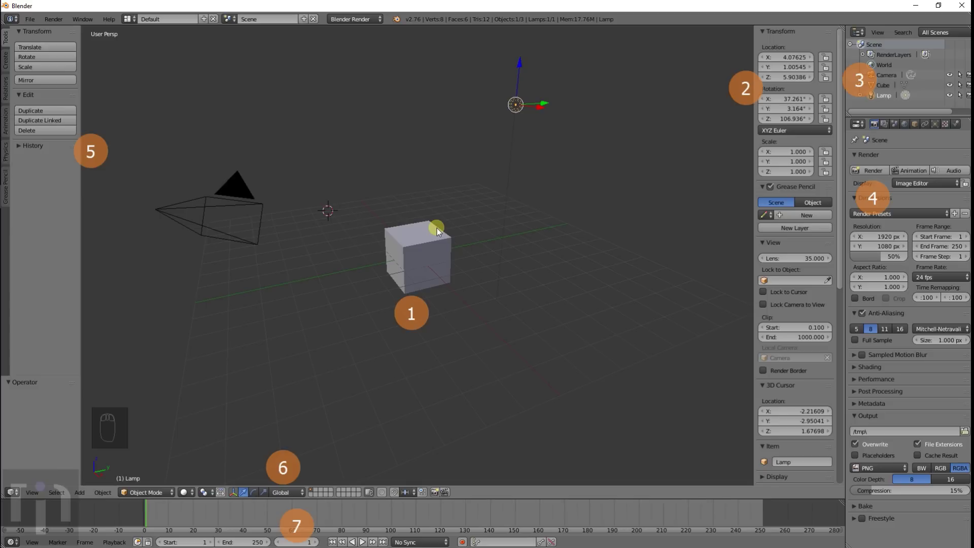
# - Select the cube and then the camera to read each one's location and rotation values
pyautogui.moveTo(439, 232); pyautogui.dragTo(784, 138)
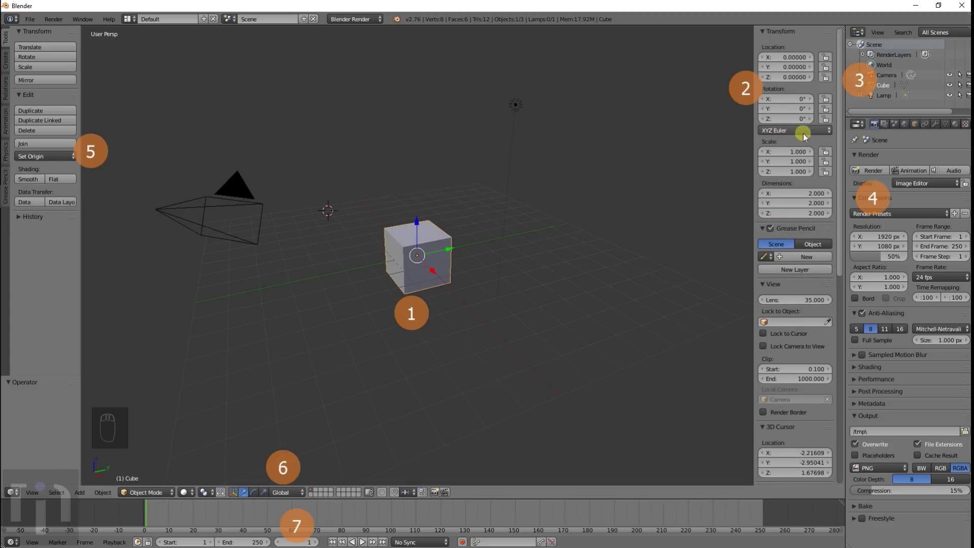
pyautogui.moveTo(796, 139); pyautogui.dragTo(795, 139)
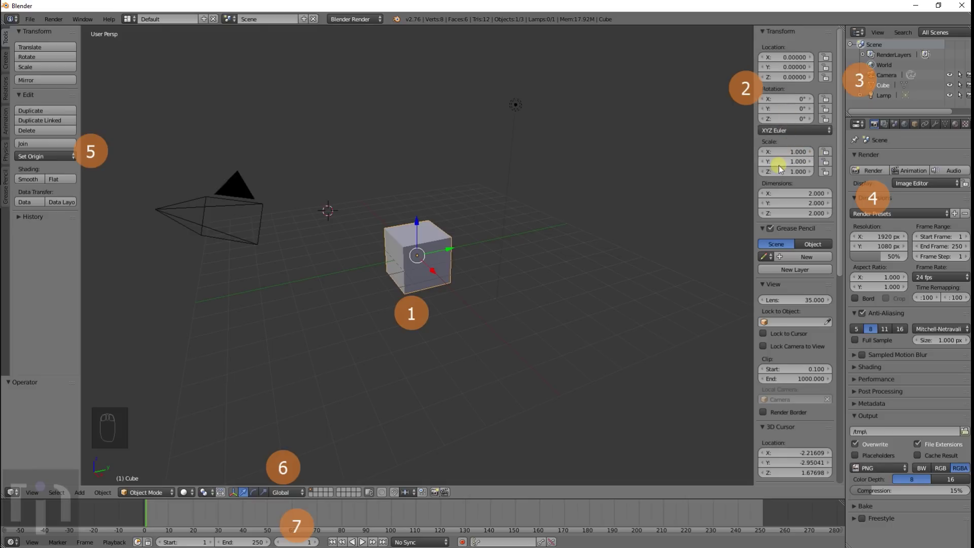
pyautogui.moveTo(794, 137); pyautogui.dragTo(810, 109)
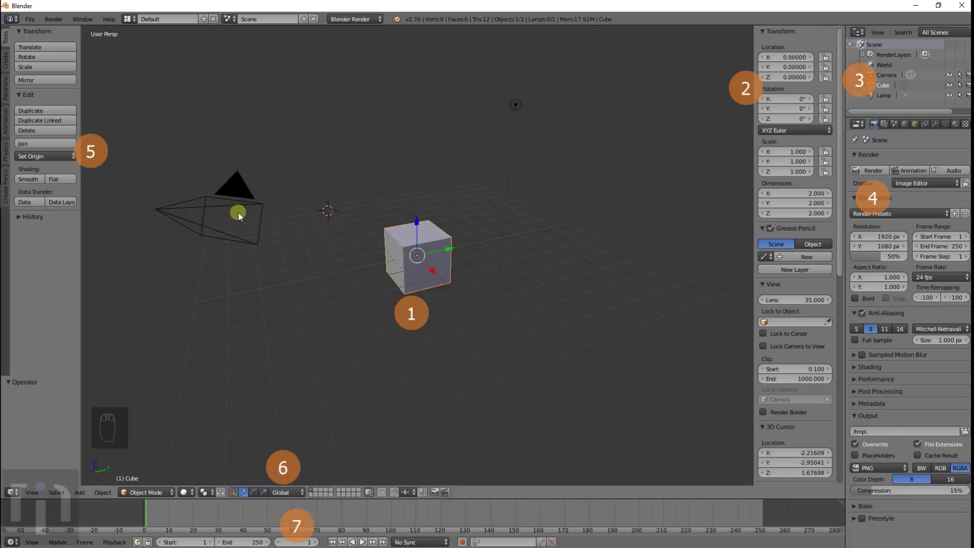
pyautogui.moveTo(170, 202); pyautogui.dragTo(788, 181)
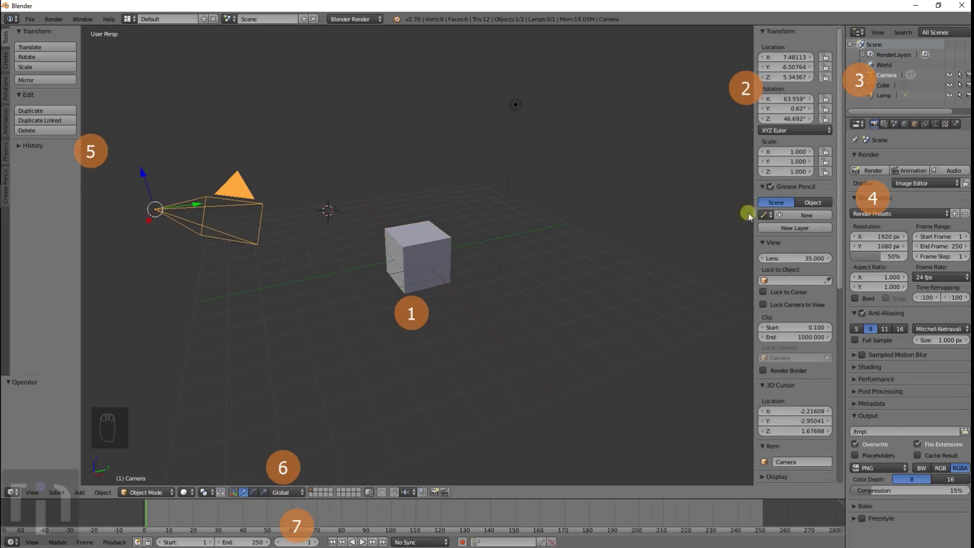
# - Select the lamp, then set the cube's Scale X, Y and Z to 2.5 in the Transform sidebar
pyautogui.moveTo(524, 114); pyautogui.dragTo(497, 240)
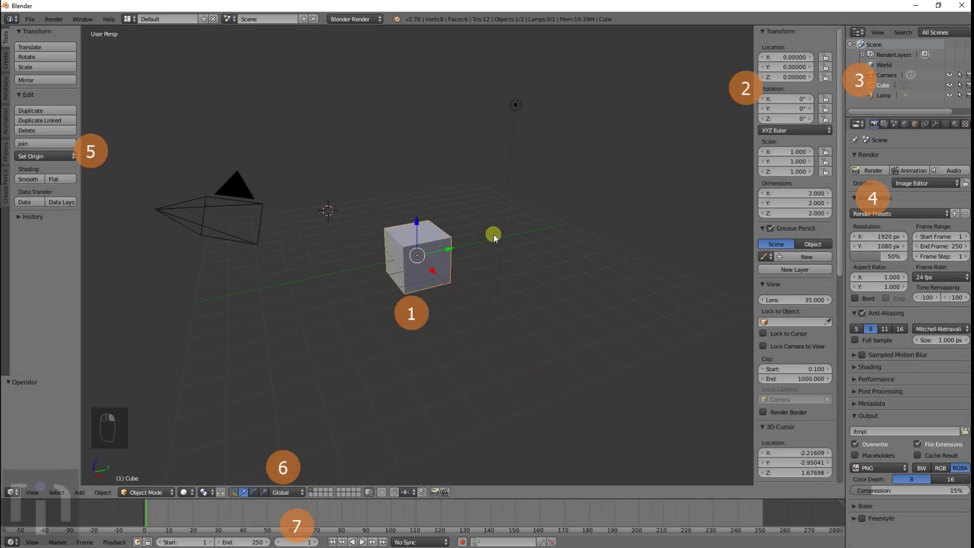
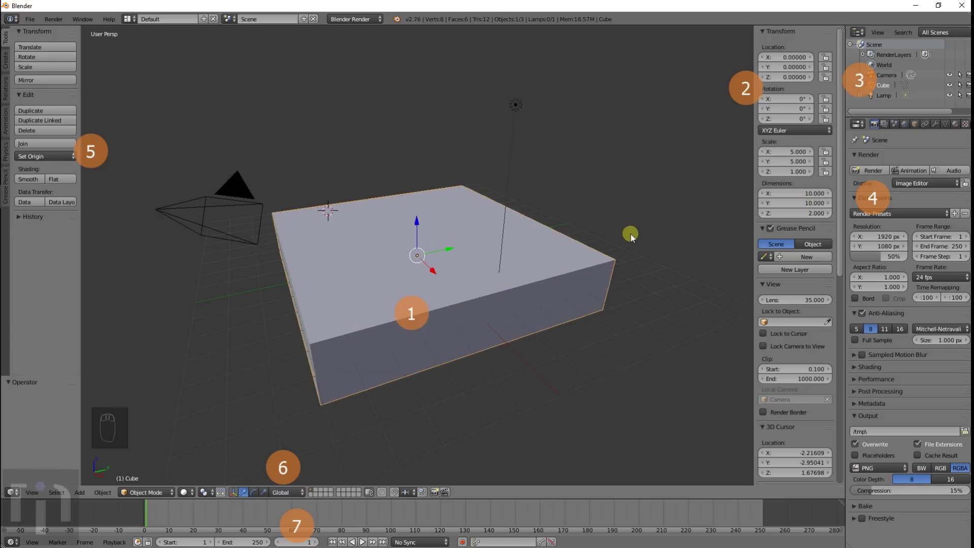
pyautogui.moveTo(791, 221); pyautogui.dragTo(791, 222)
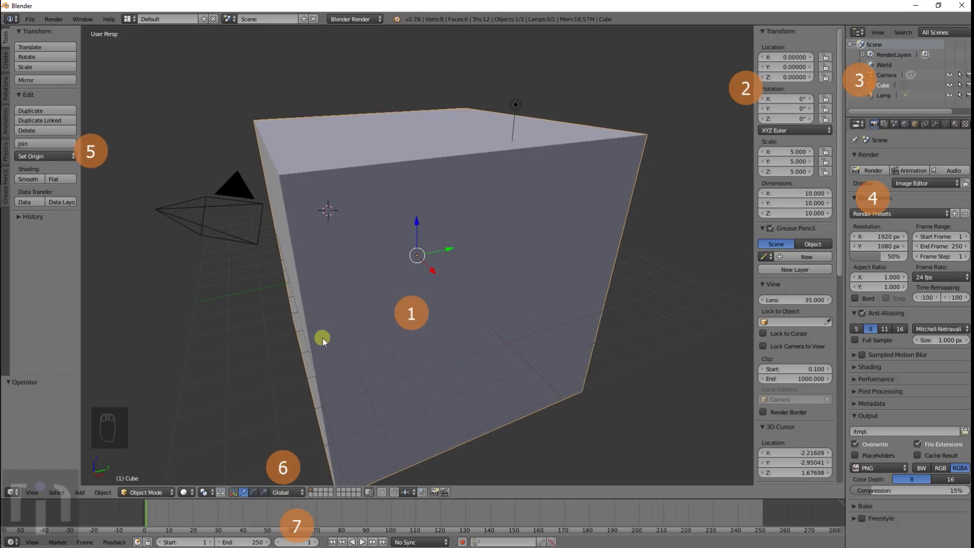
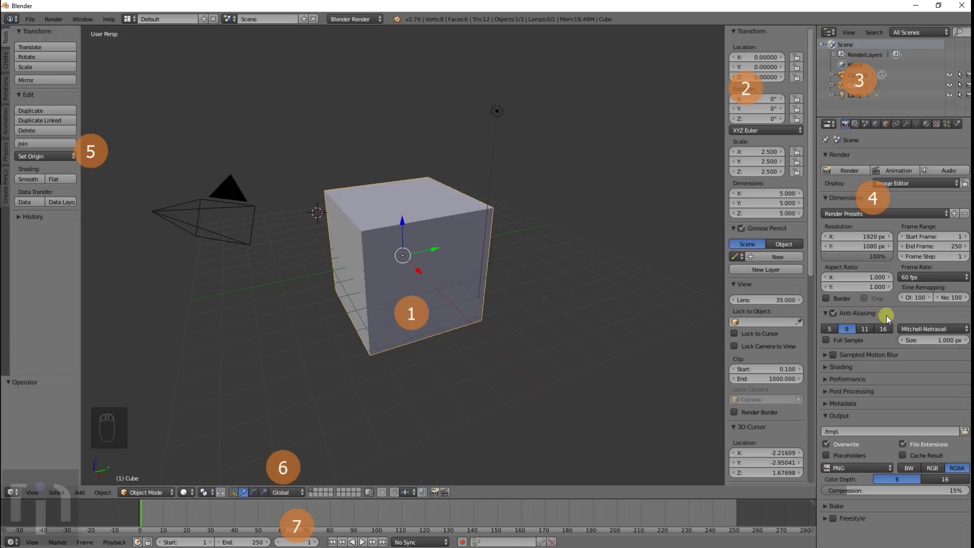
# - Expand and inspect the Shading and Output render panels, then fold both closed again
pyautogui.moveTo(890, 319); pyautogui.dragTo(899, 343)
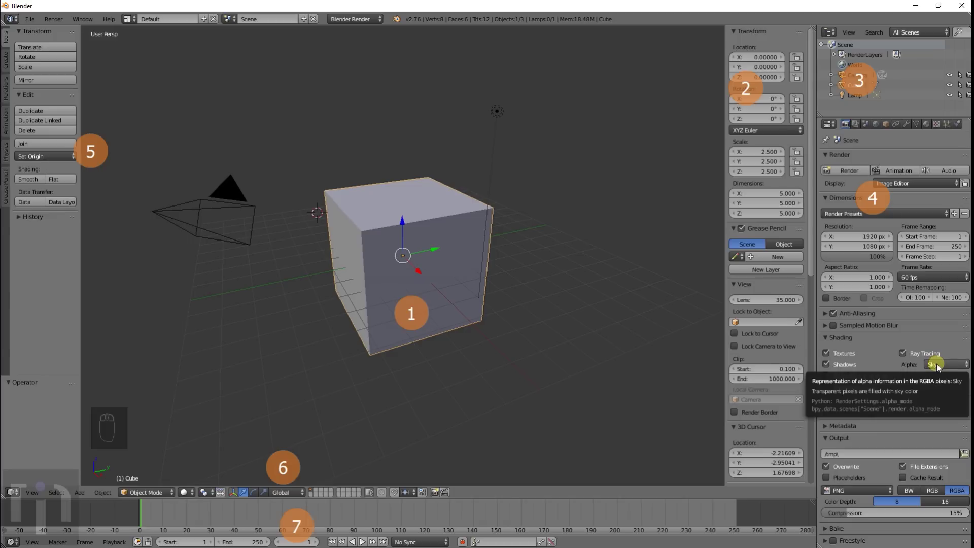
pyautogui.moveTo(940, 369); pyautogui.dragTo(884, 348)
pyautogui.moveTo(848, 342); pyautogui.dragTo(855, 345)
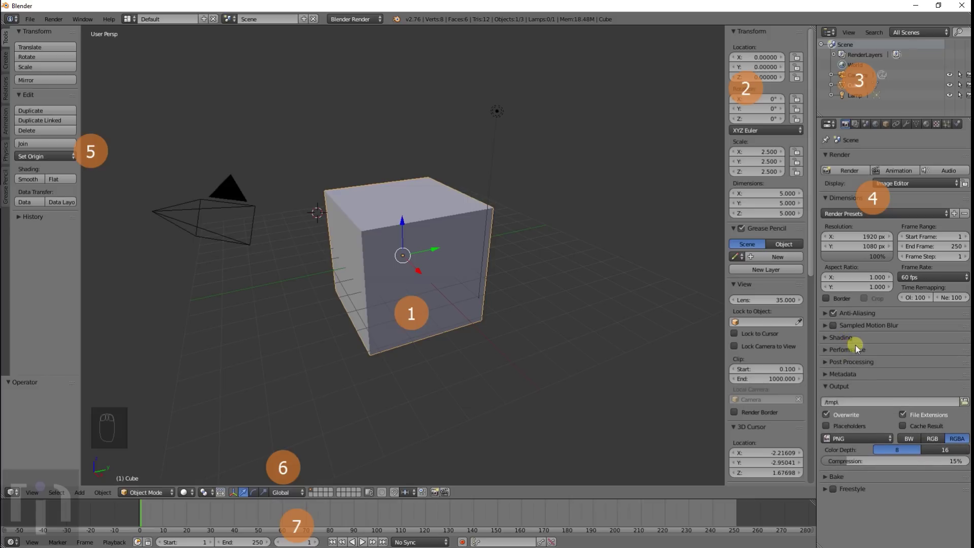
pyautogui.moveTo(858, 357); pyautogui.dragTo(854, 460)
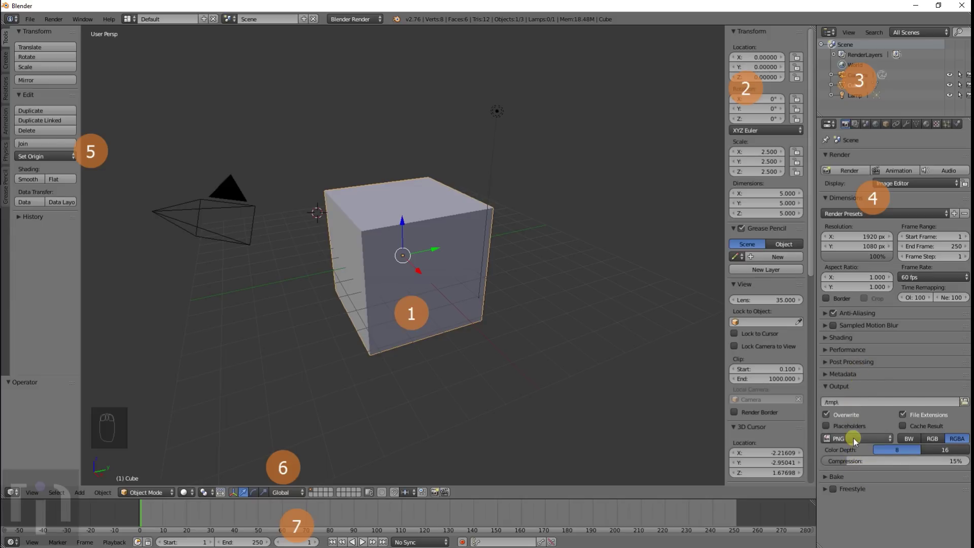
pyautogui.moveTo(854, 444); pyautogui.dragTo(771, 364)
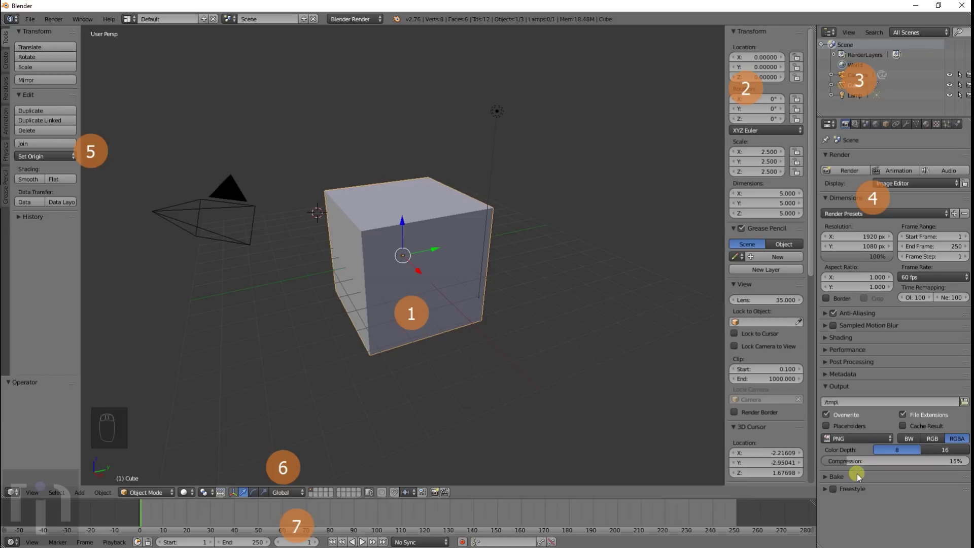
pyautogui.moveTo(858, 481); pyautogui.dragTo(799, 320)
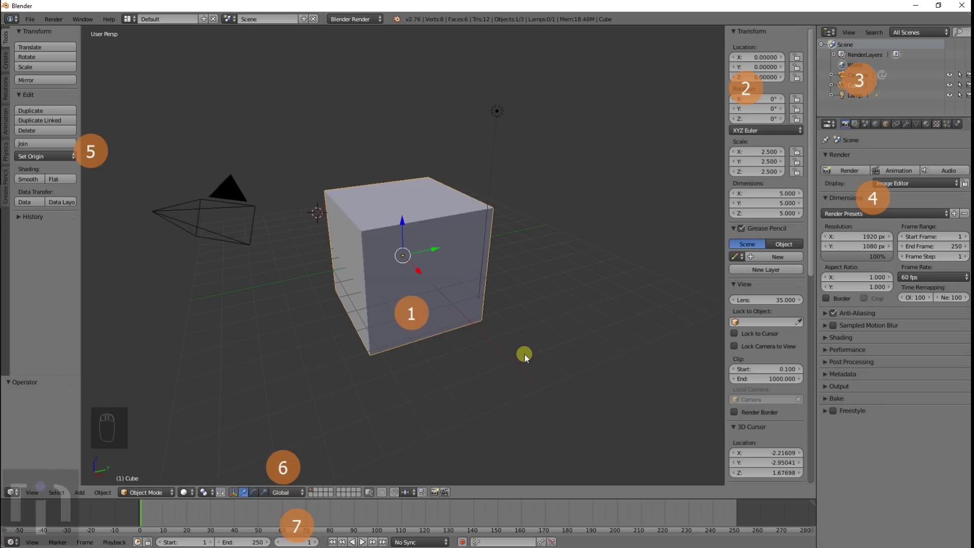
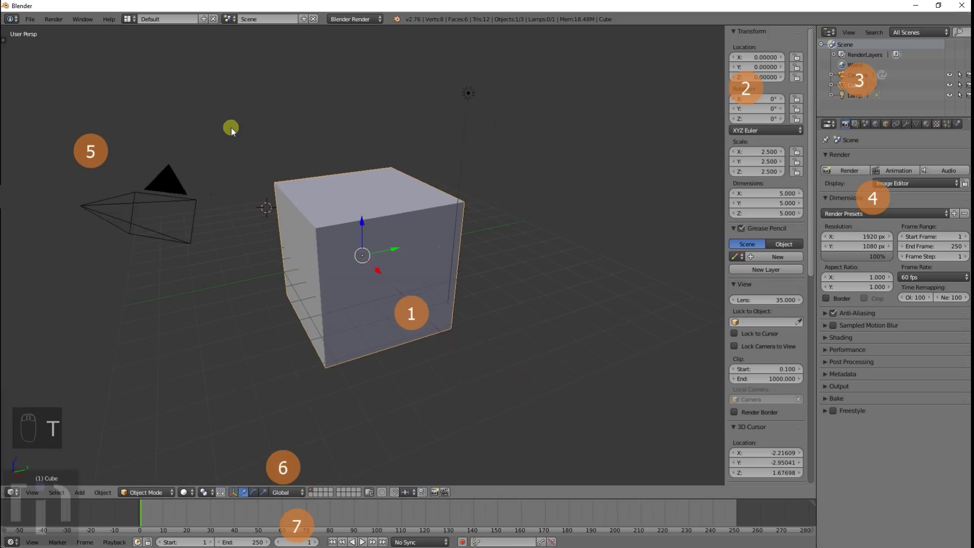
# - Restore the tool shelf with T and give the cube flat shading
pyautogui.press('t')
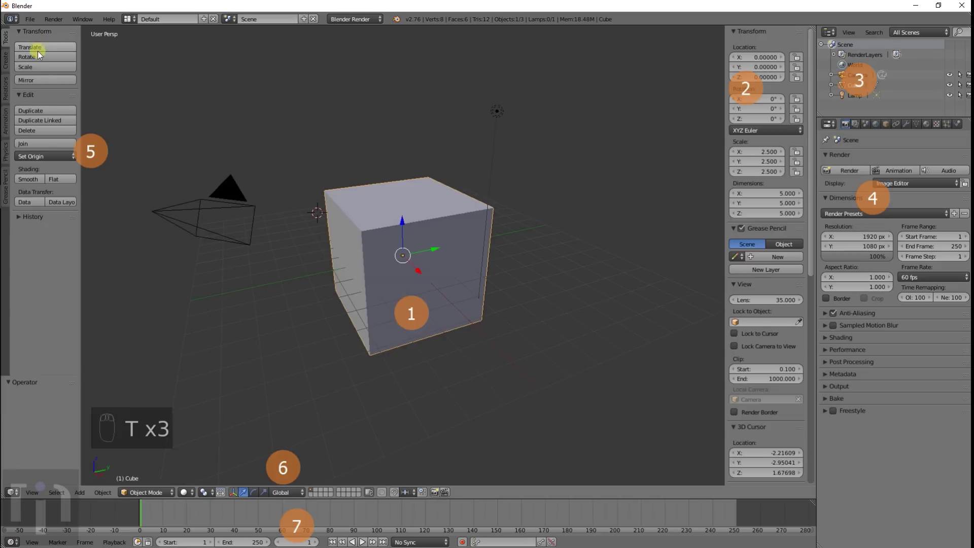
pyautogui.moveTo(89, 151); pyautogui.dragTo(41, 51)
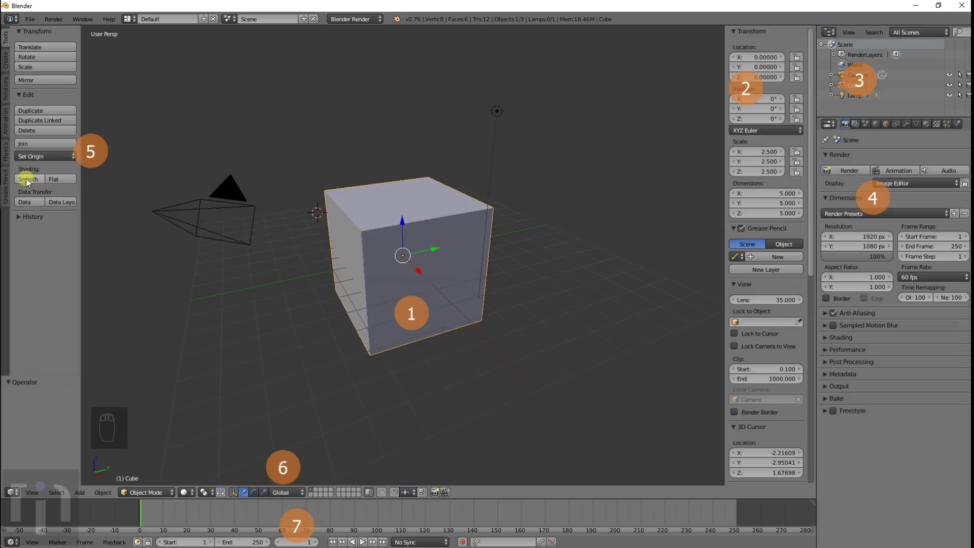
pyautogui.moveTo(28, 183); pyautogui.dragTo(29, 184)
# - Place the 3D cursor up and right of the cube and add an Ico Sphere there via Shift+A
pyautogui.moveTo(58, 183); pyautogui.dragTo(10, 44)
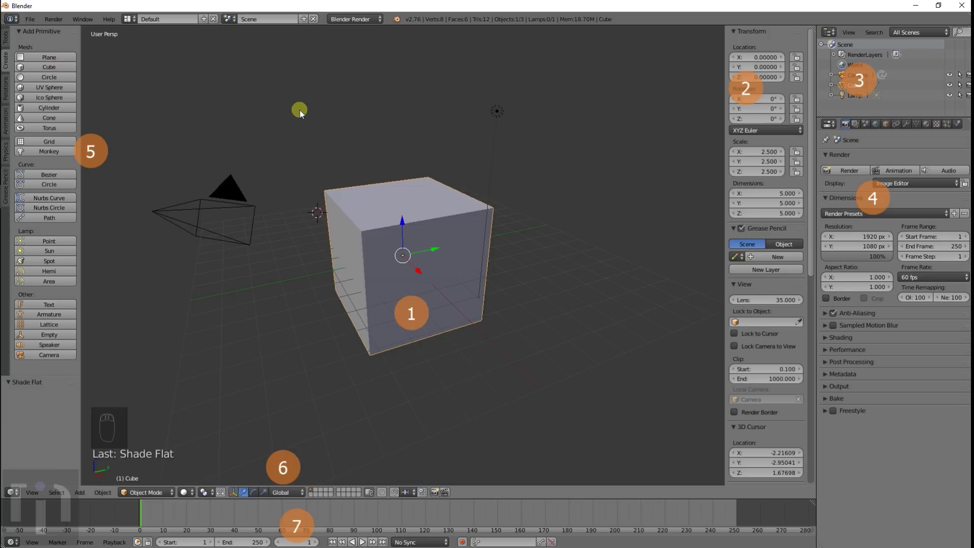
pyautogui.press('shift+a')
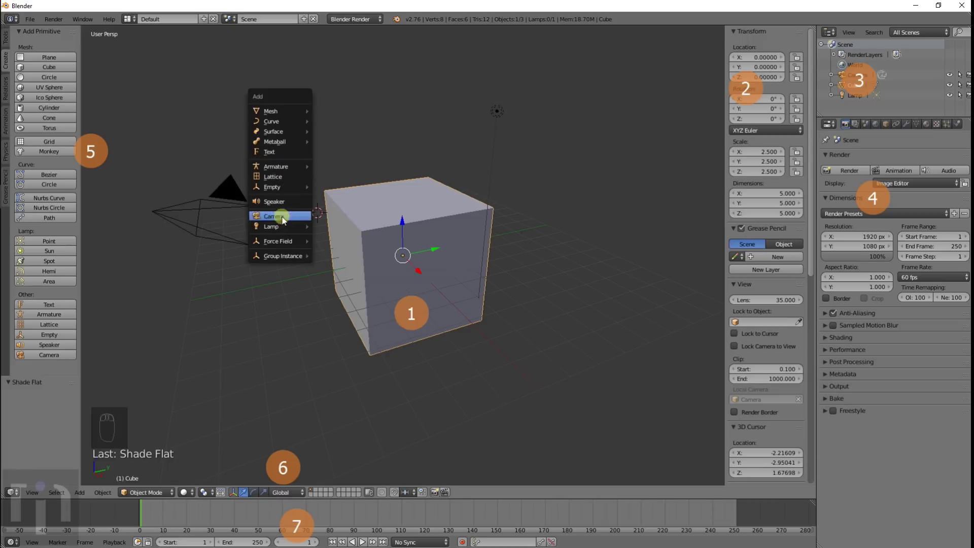
pyautogui.press('shift+a')
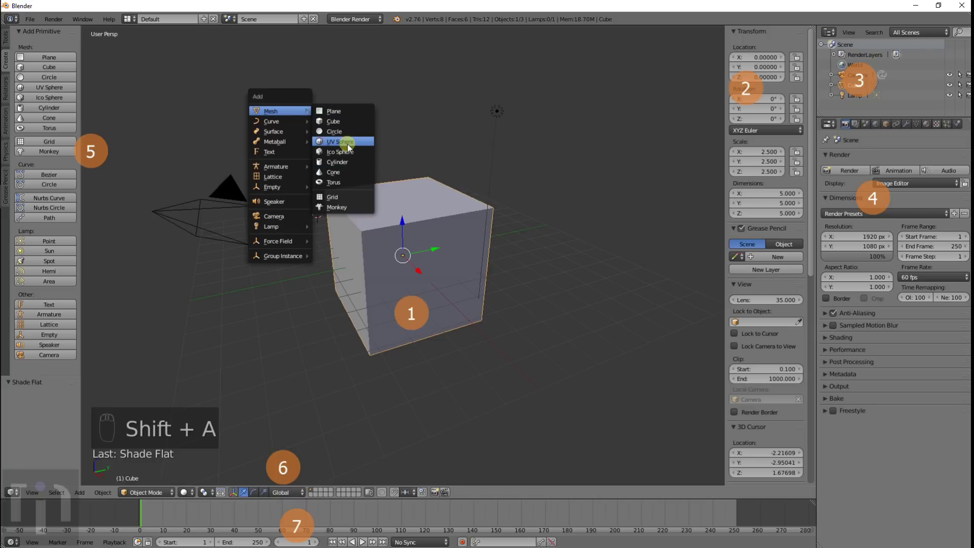
pyautogui.moveTo(283, 299); pyautogui.dragTo(625, 235)
pyautogui.press('shift+a')
pyautogui.click(619, 247)
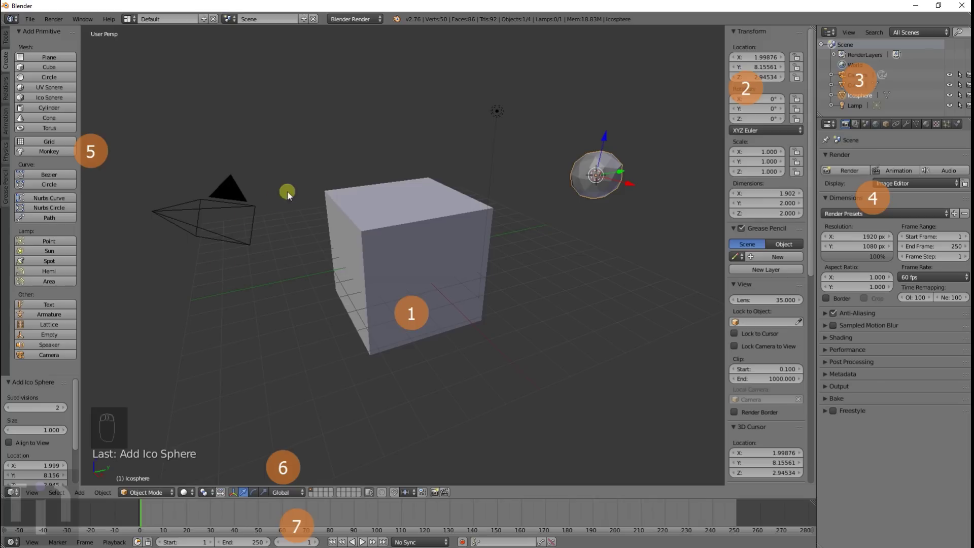
# - Add a monkey head at a new cursor spot and zoom in close on it
pyautogui.moveTo(20, 109); pyautogui.dragTo(48, 157)
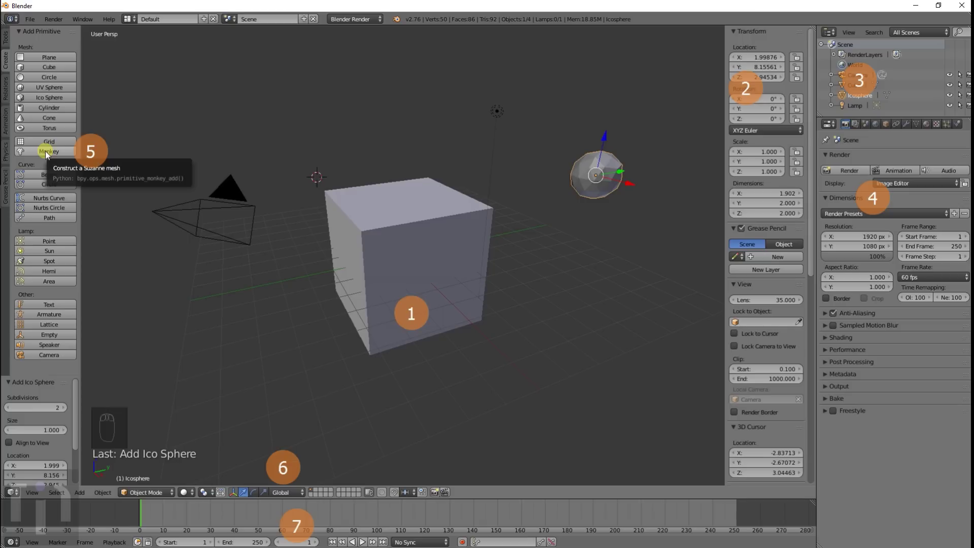
pyautogui.moveTo(48, 156); pyautogui.dragTo(288, 192)
pyautogui.moveTo(288, 192); pyautogui.dragTo(379, 183)
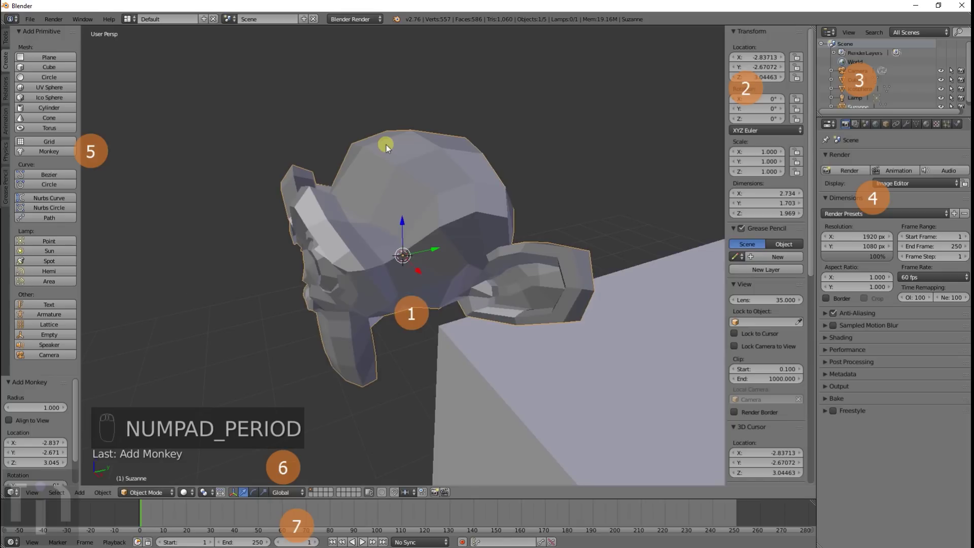
# - Select the ico sphere, orbit closely around it, then zoom back out to the whole scene
pyautogui.moveTo(382, 294); pyautogui.dragTo(566, 259)
pyautogui.moveTo(567, 259); pyautogui.dragTo(452, 173)
pyautogui.middleClick(452, 174)
pyautogui.moveTo(452, 173); pyautogui.dragTo(452, 173)
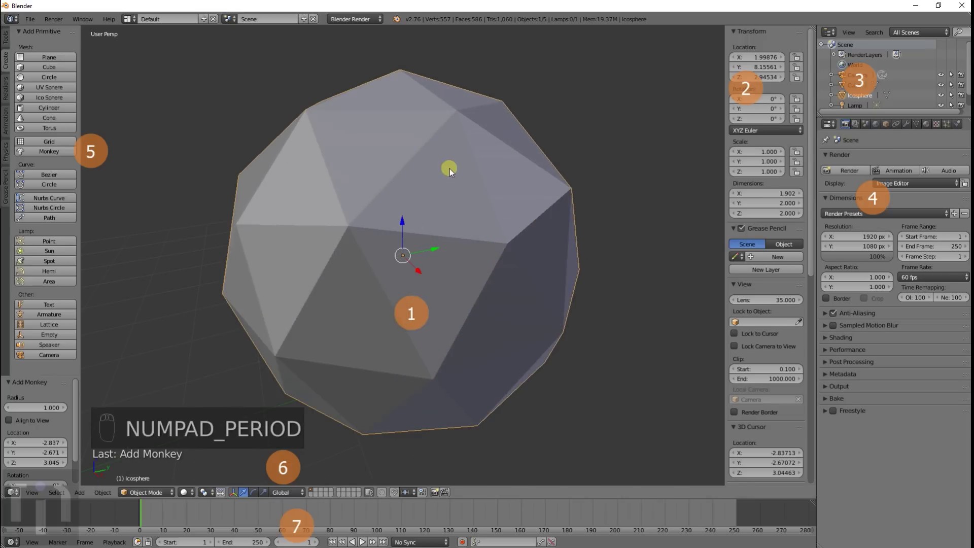
pyautogui.middleClick(452, 174)
pyautogui.middleClick(452, 177)
pyautogui.moveTo(452, 176); pyautogui.dragTo(452, 177)
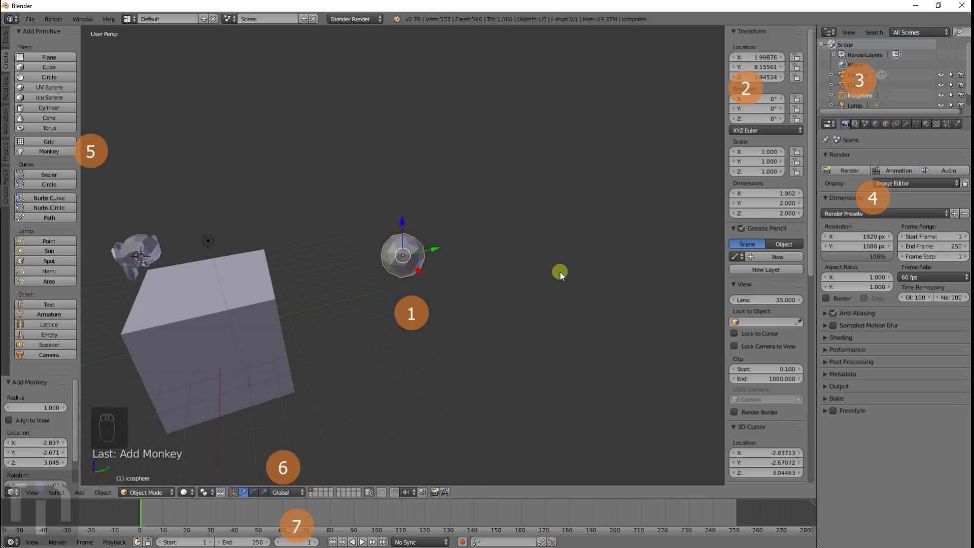
# - Select the cube and orbit the scene to frame it with the ico sphere and monkey nearby
pyautogui.middleClick(551, 298)
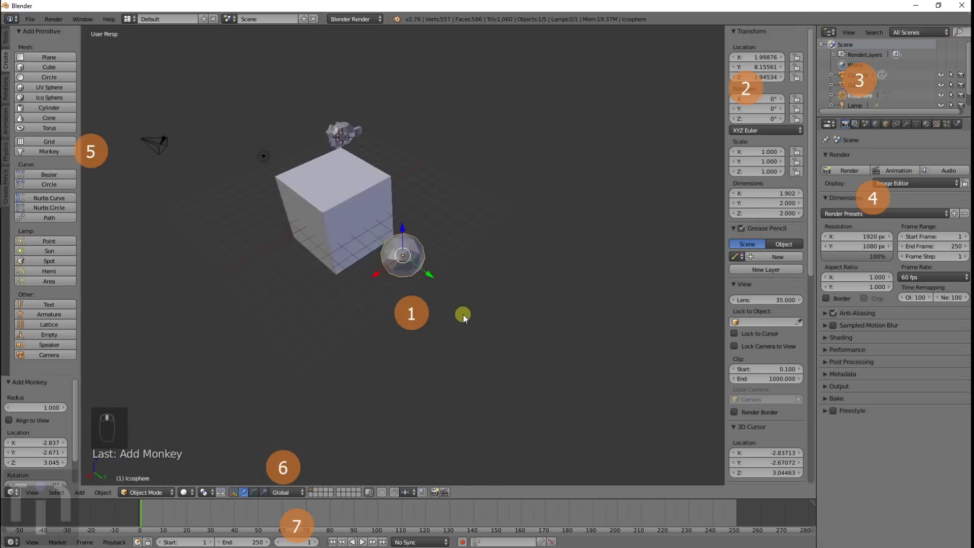
pyautogui.moveTo(414, 321); pyautogui.dragTo(355, 292)
pyautogui.middleClick(326, 286)
pyautogui.click(313, 284)
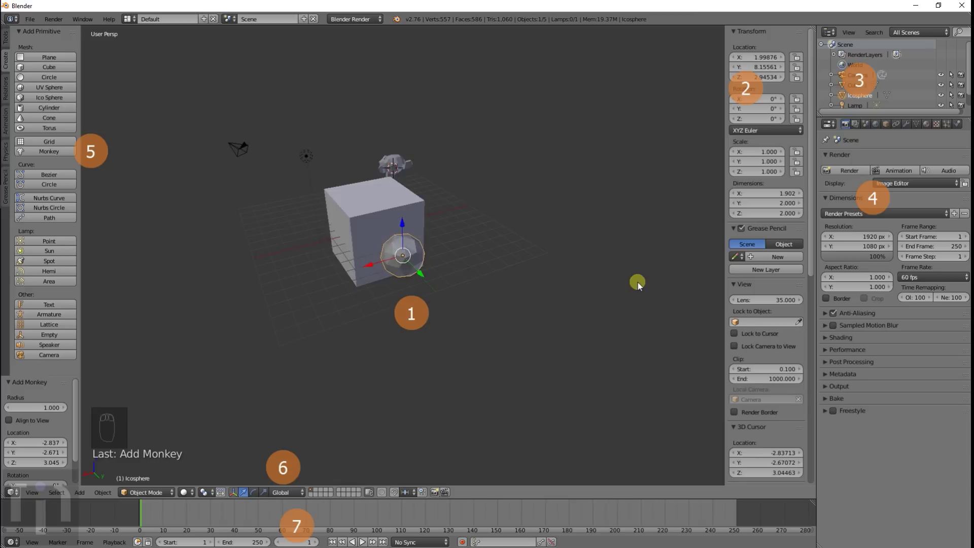
pyautogui.moveTo(379, 190); pyautogui.dragTo(469, 111)
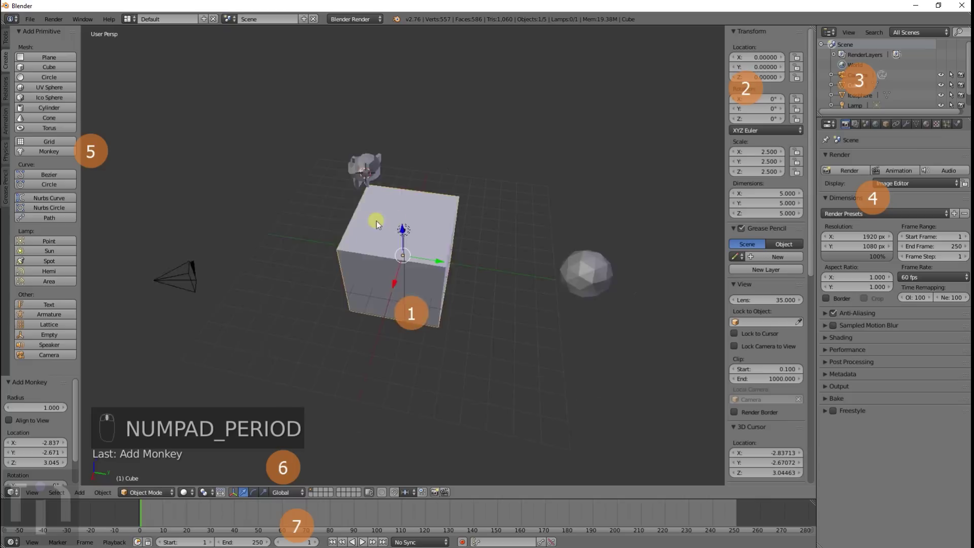
pyautogui.moveTo(429, 215); pyautogui.dragTo(185, 187)
pyautogui.moveTo(185, 187); pyautogui.dragTo(460, 258)
pyautogui.middleClick(459, 258)
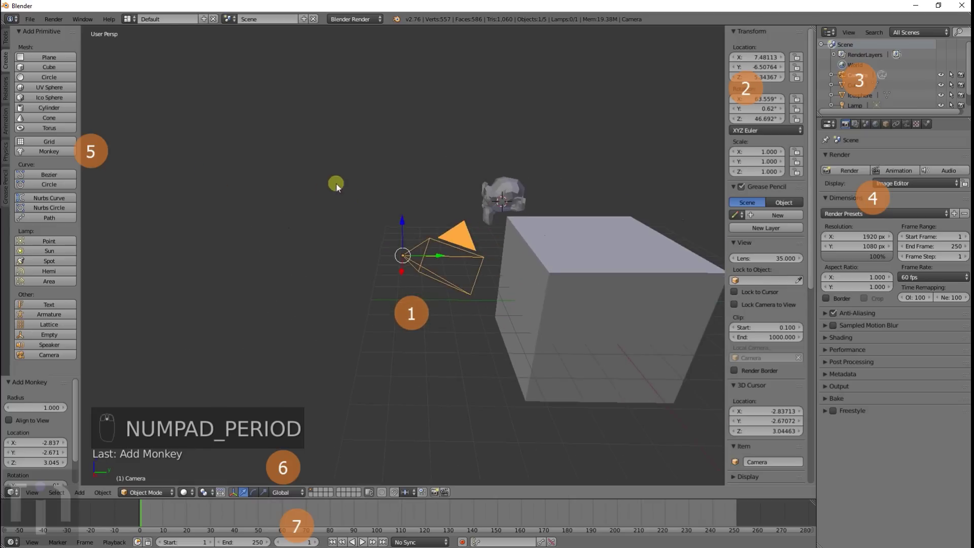
pyautogui.moveTo(722, 210); pyautogui.dragTo(581, 284)
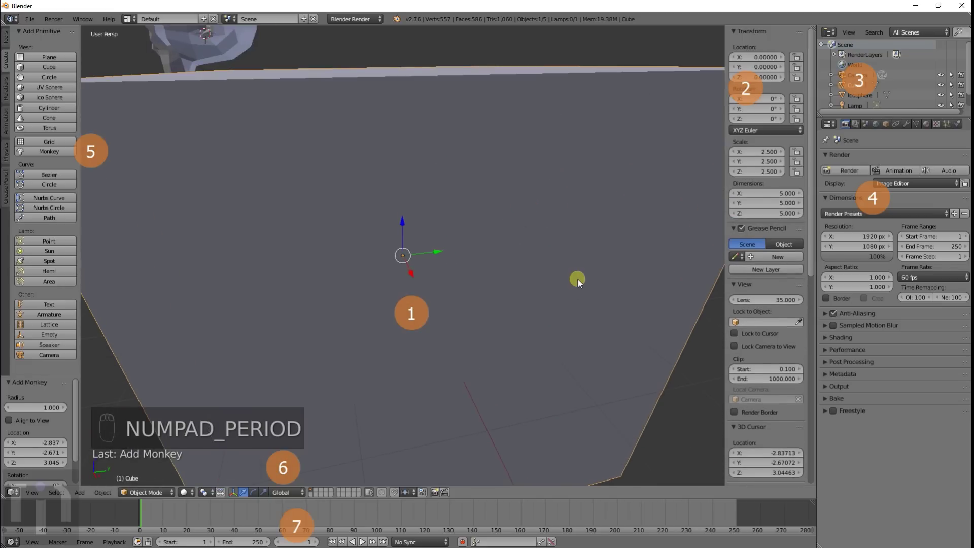
pyautogui.middleClick(580, 284)
pyautogui.click(554, 274)
pyautogui.middleClick(351, 274)
pyautogui.click(349, 274)
pyautogui.moveTo(371, 277); pyautogui.dragTo(412, 295)
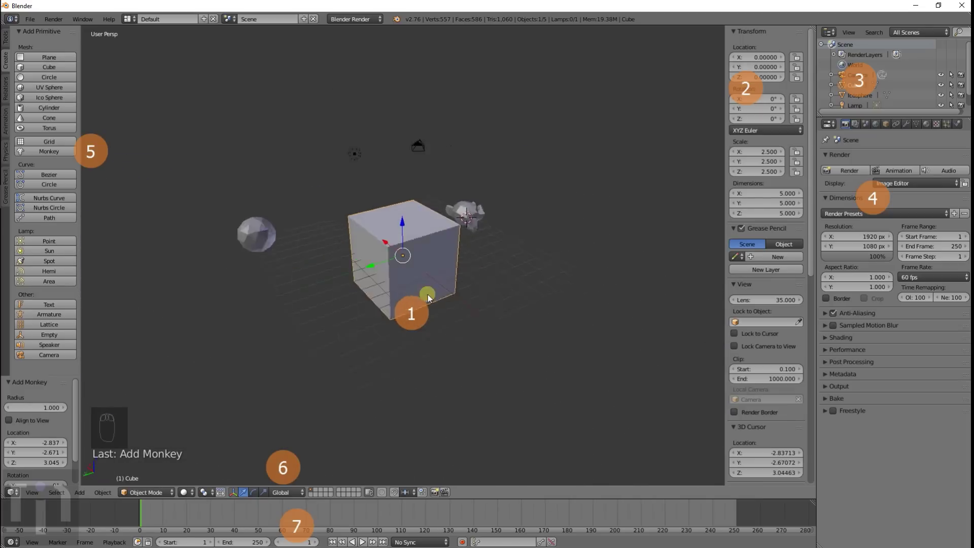
pyautogui.moveTo(441, 296); pyautogui.dragTo(441, 296)
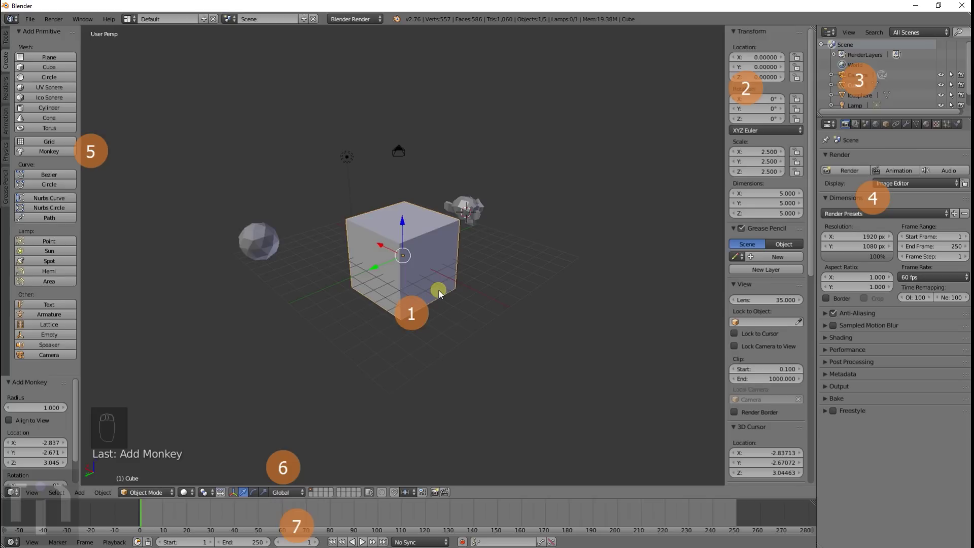
pyautogui.click(442, 295)
pyautogui.moveTo(441, 295); pyautogui.dragTo(442, 295)
pyautogui.middleClick(442, 295)
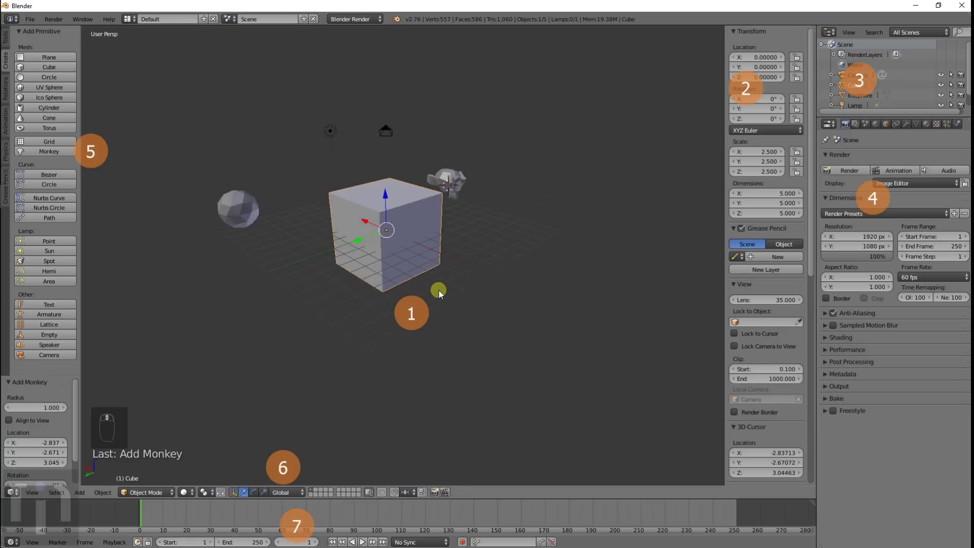
pyautogui.middleClick(439, 296)
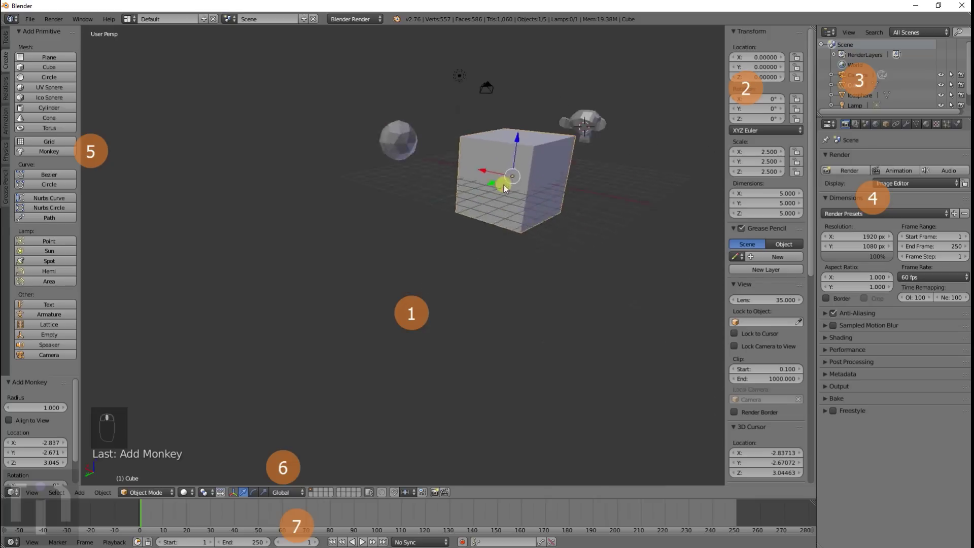
pyautogui.moveTo(233, 273); pyautogui.dragTo(389, 266)
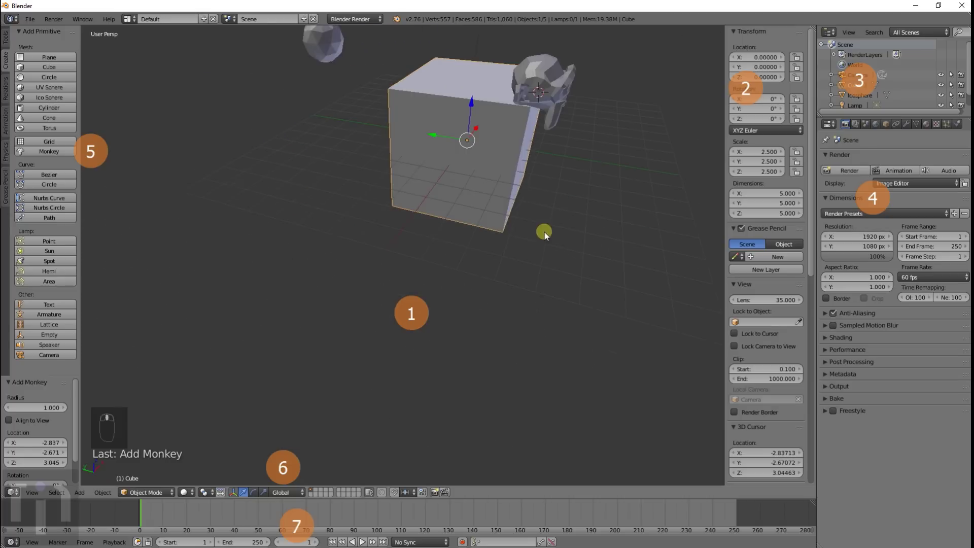
pyautogui.middleClick(316, 372)
# - Orbit to the cube's other side and bring up the Shift+A Add menu with its Mesh primitives
pyautogui.middleClick(267, 336)
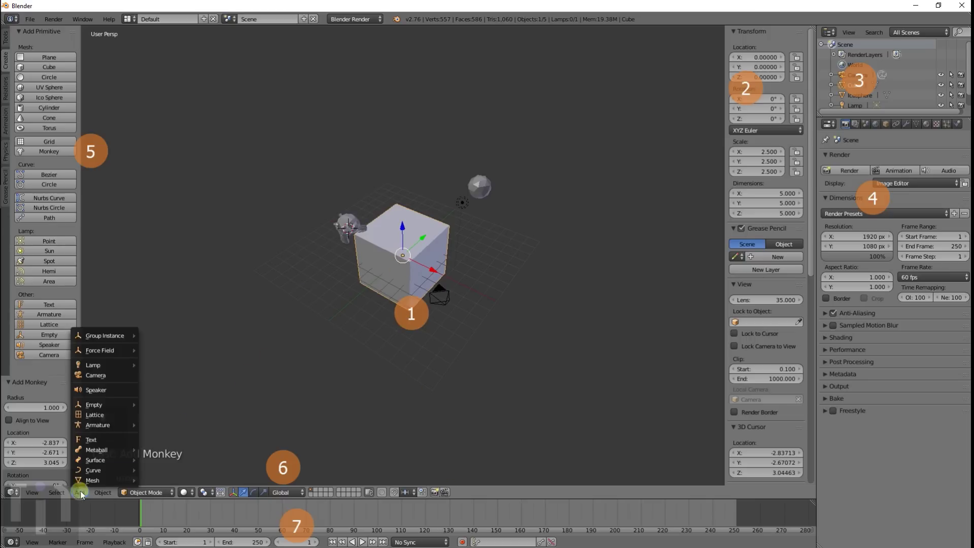
pyautogui.moveTo(112, 246); pyautogui.dragTo(290, 250)
pyautogui.press('shift+a')
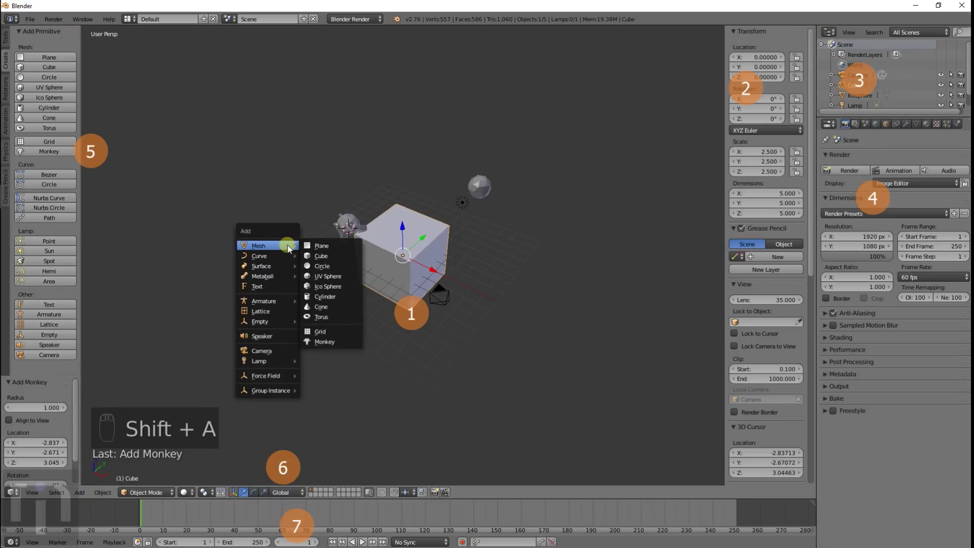
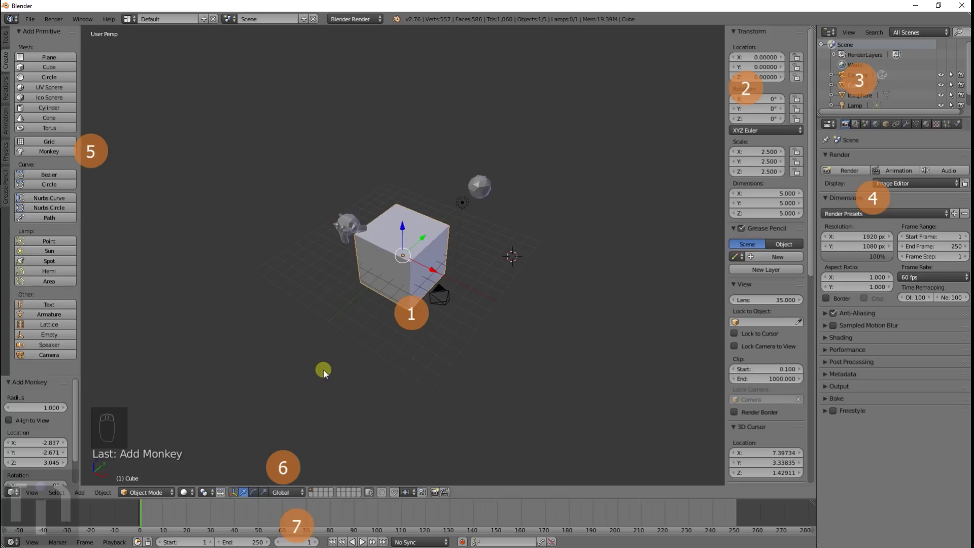
pyautogui.click(500, 417)
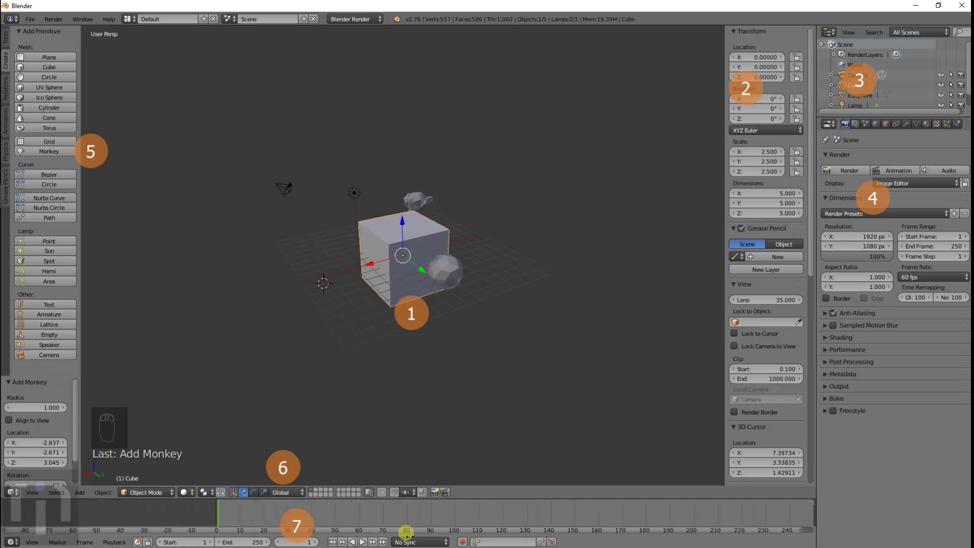
pyautogui.moveTo(270, 505); pyautogui.dragTo(361, 543)
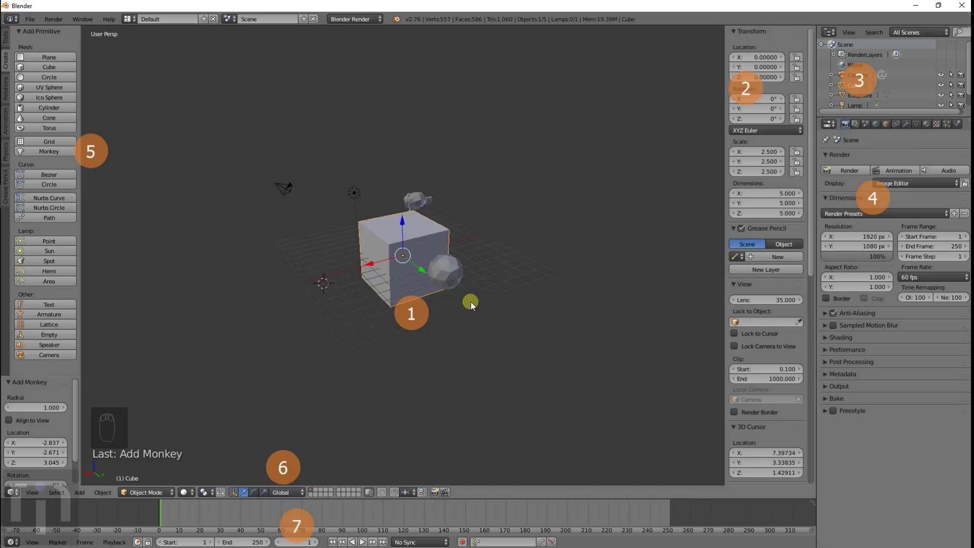
pyautogui.moveTo(541, 342); pyautogui.dragTo(253, 346)
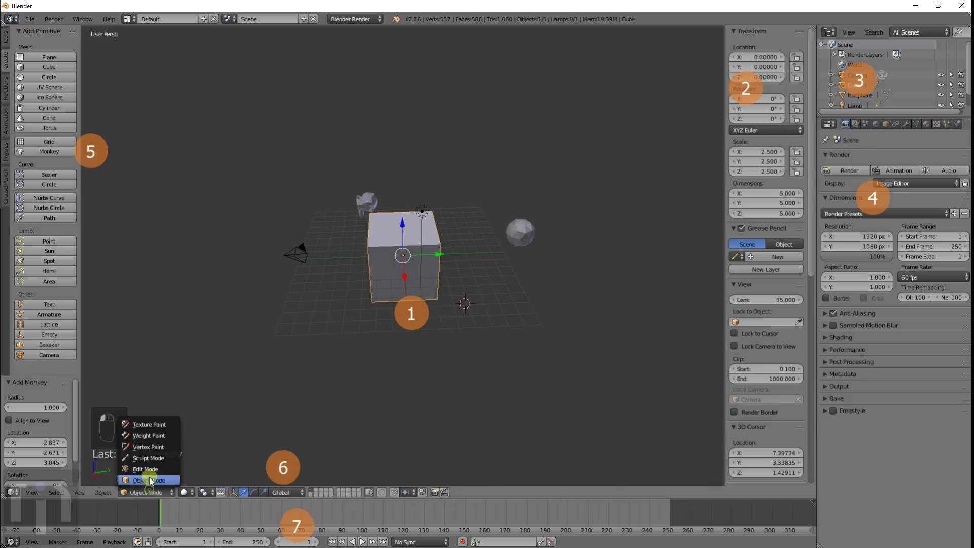
pyautogui.moveTo(284, 450); pyautogui.dragTo(440, 362)
pyautogui.moveTo(441, 362); pyautogui.dragTo(453, 298)
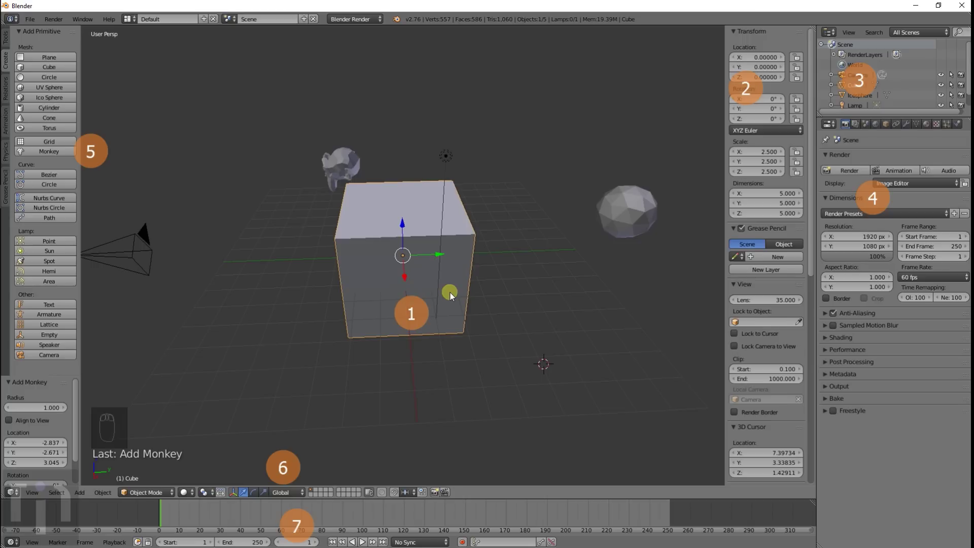
pyautogui.moveTo(434, 258); pyautogui.dragTo(447, 255)
pyautogui.press('g')
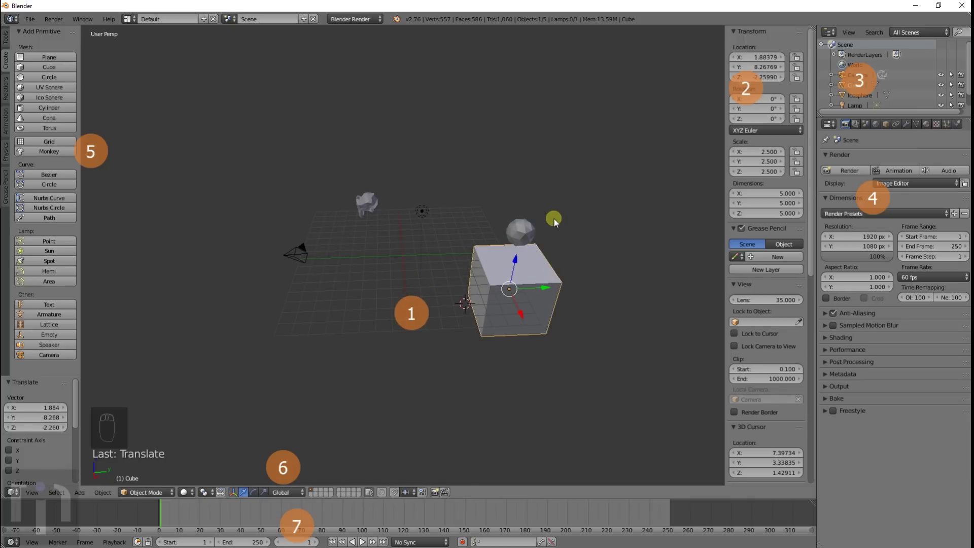
pyautogui.press('ctrl+z')
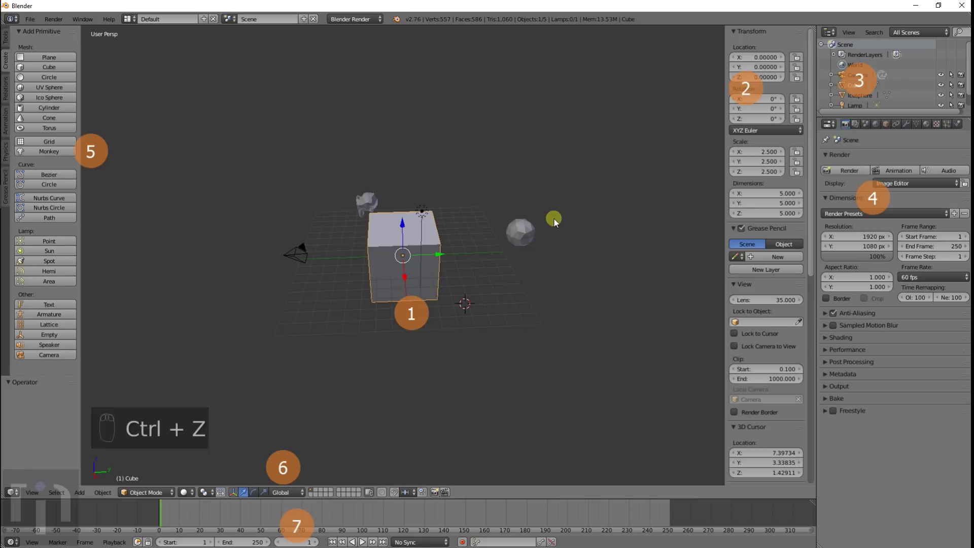
pyautogui.moveTo(399, 283); pyautogui.dragTo(488, 258)
pyautogui.moveTo(487, 258); pyautogui.dragTo(136, 398)
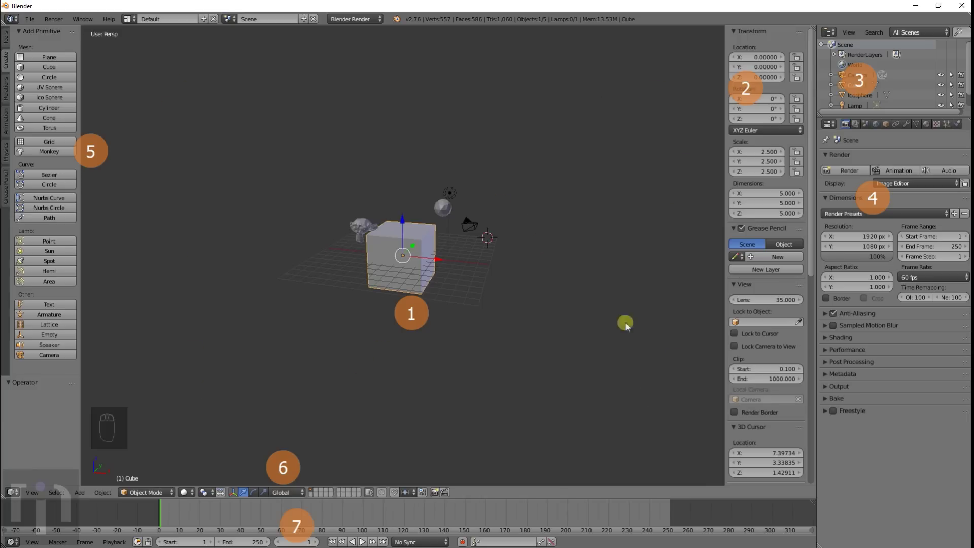
pyautogui.press('g')
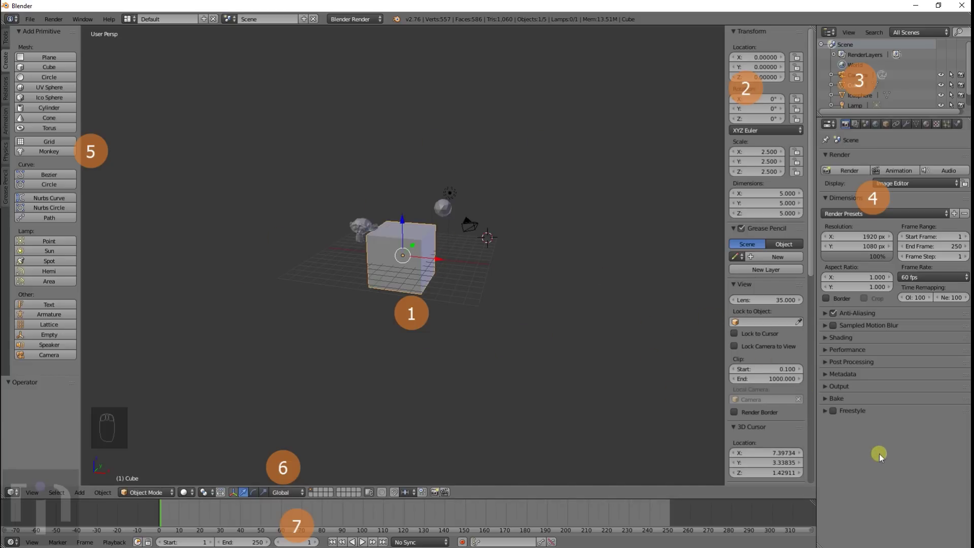
pyautogui.press('g')
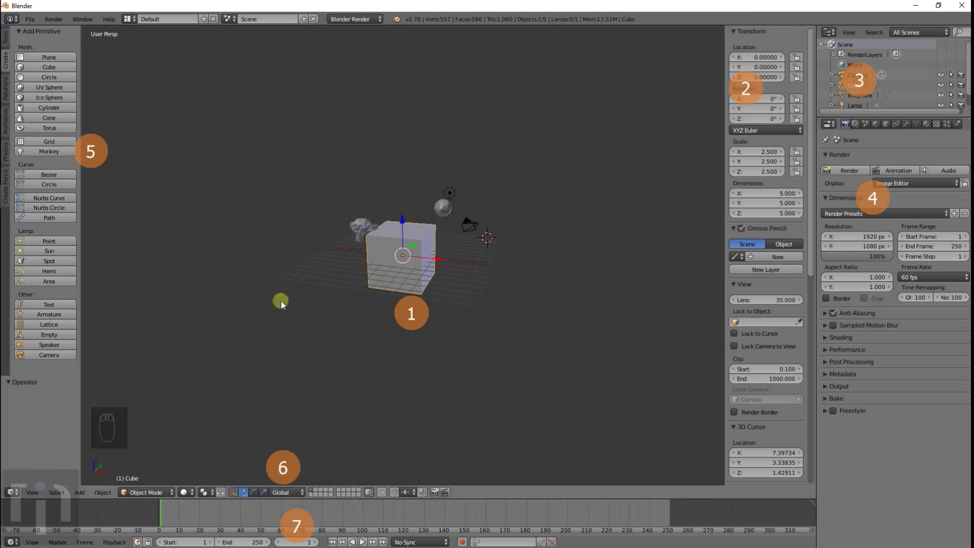
# - Try a grab on the cube from a wide view, then start rotating it with R
pyautogui.moveTo(480, 274); pyautogui.dragTo(437, 250)
pyautogui.press('g')
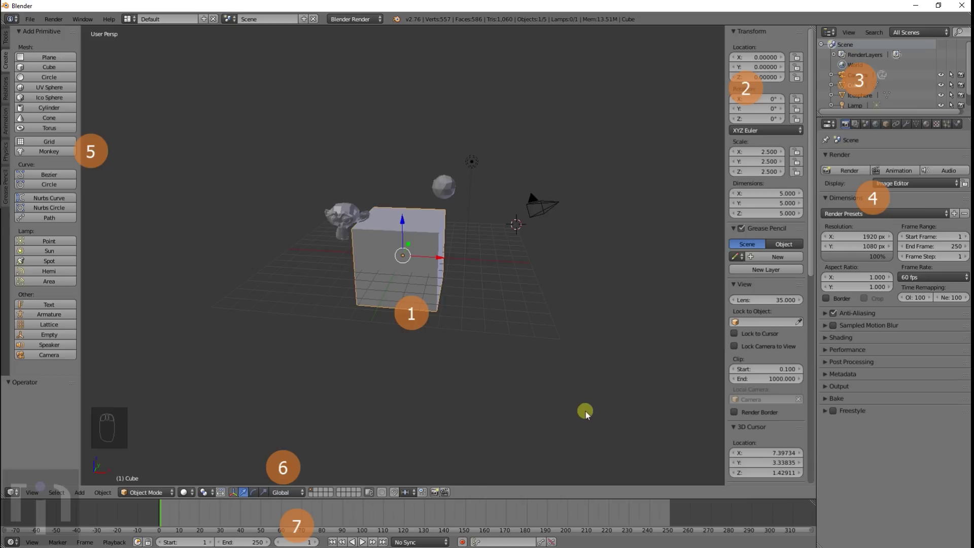
pyautogui.press('r')
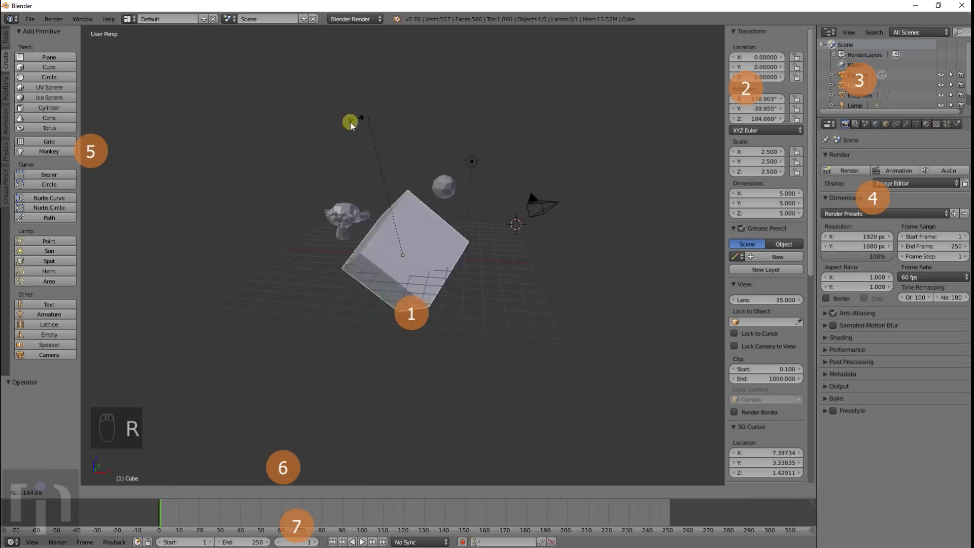